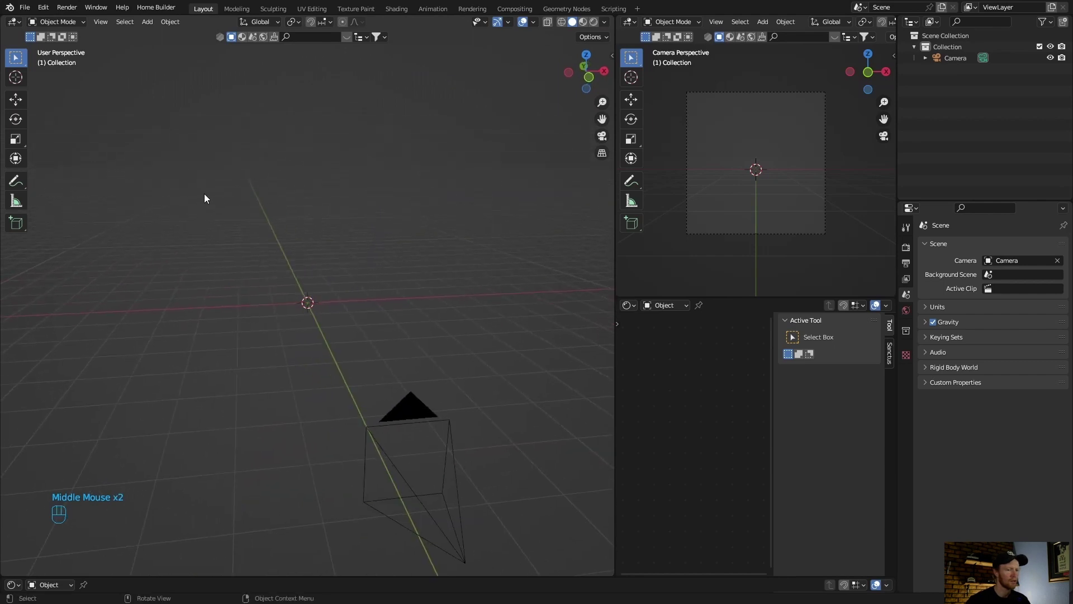
Step: Add a plane at the world centre and scale it up into a large floor
{"action": "scroll", "scroll_direction": "up", "scroll_amount": 3}
{"action": "middle_click", "coordinate": [260, 307]}
{"action": "key", "text": "shift+a"}
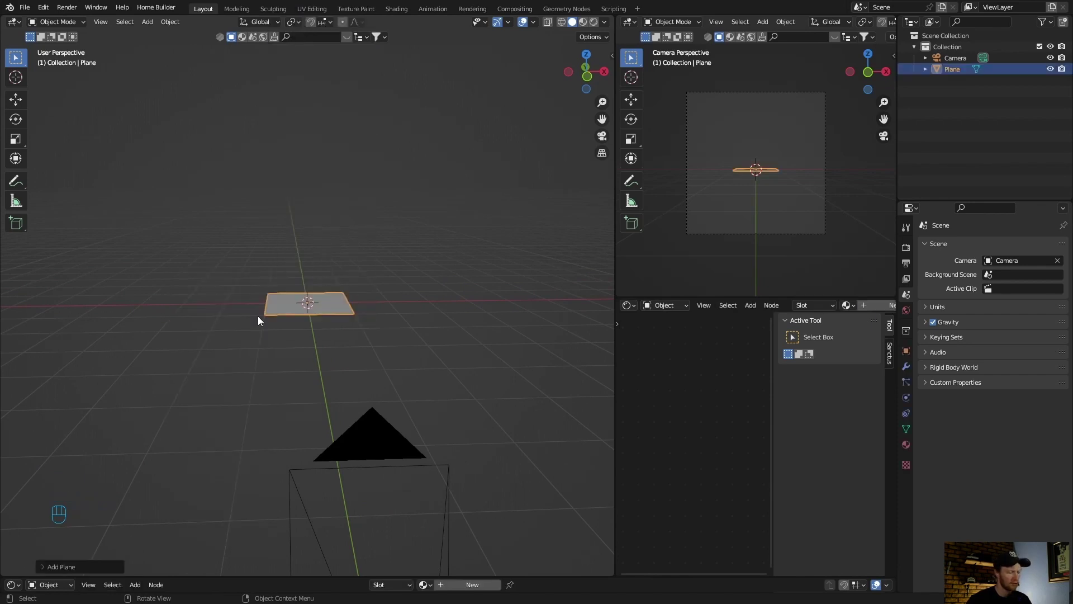
{"action": "key", "text": "s"}
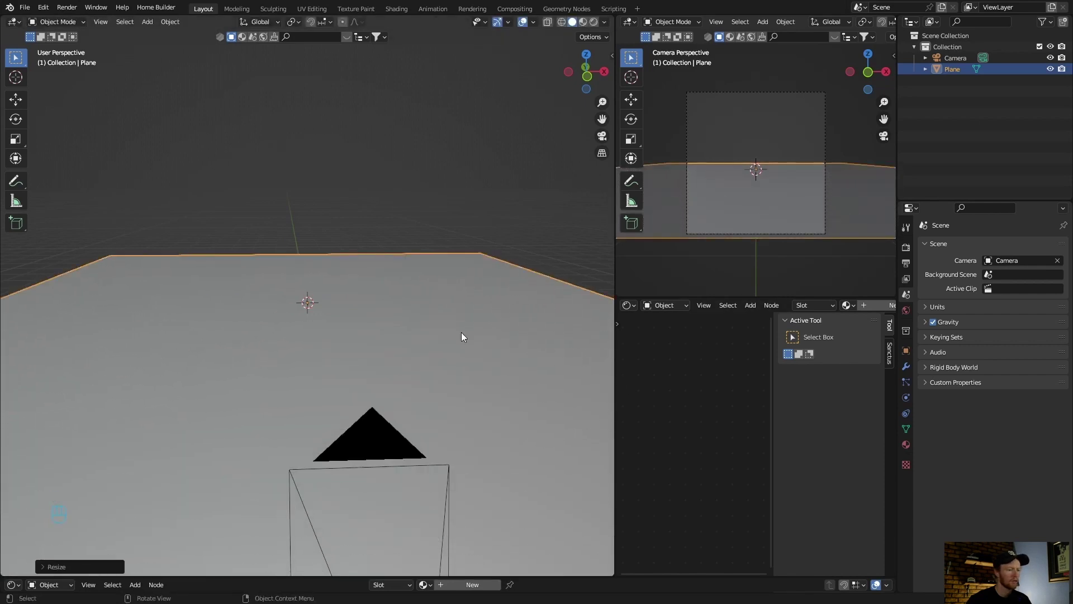
Step: Orbit to view the floor from above and select the floor plane for duplicating
{"action": "left_click_drag", "start_coordinate": [401, 233], "coordinate": [433, 364]}
{"action": "left_click_drag", "start_coordinate": [434, 363], "coordinate": [425, 359]}
{"action": "scroll", "scroll_direction": "down", "scroll_amount": 3}
{"action": "left_click_drag", "start_coordinate": [418, 359], "coordinate": [367, 366]}
{"action": "middle_click", "coordinate": [356, 369]}
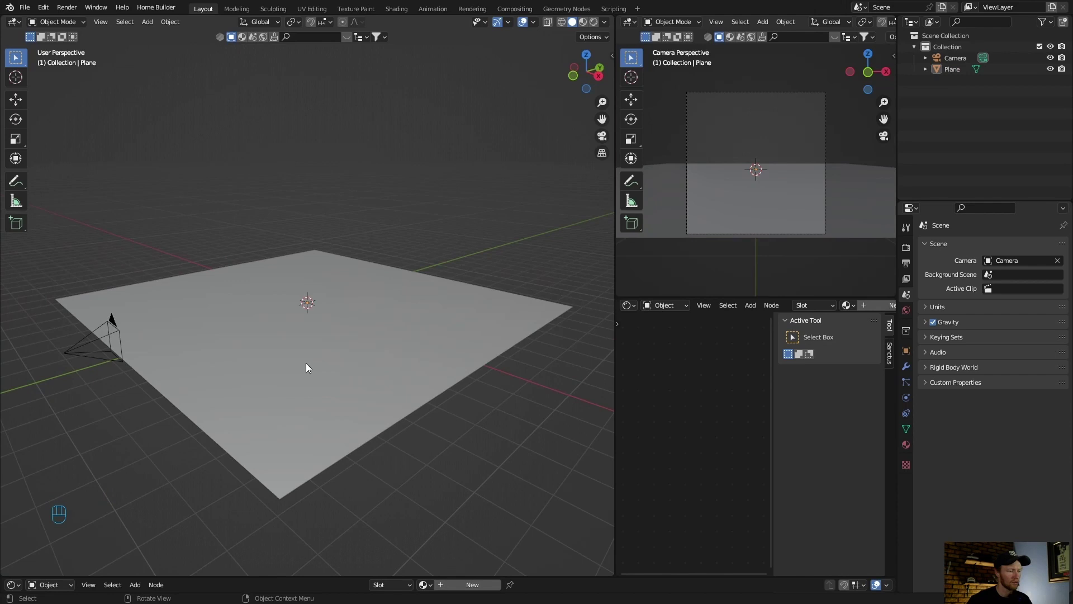
{"action": "left_click", "coordinate": [309, 365]}
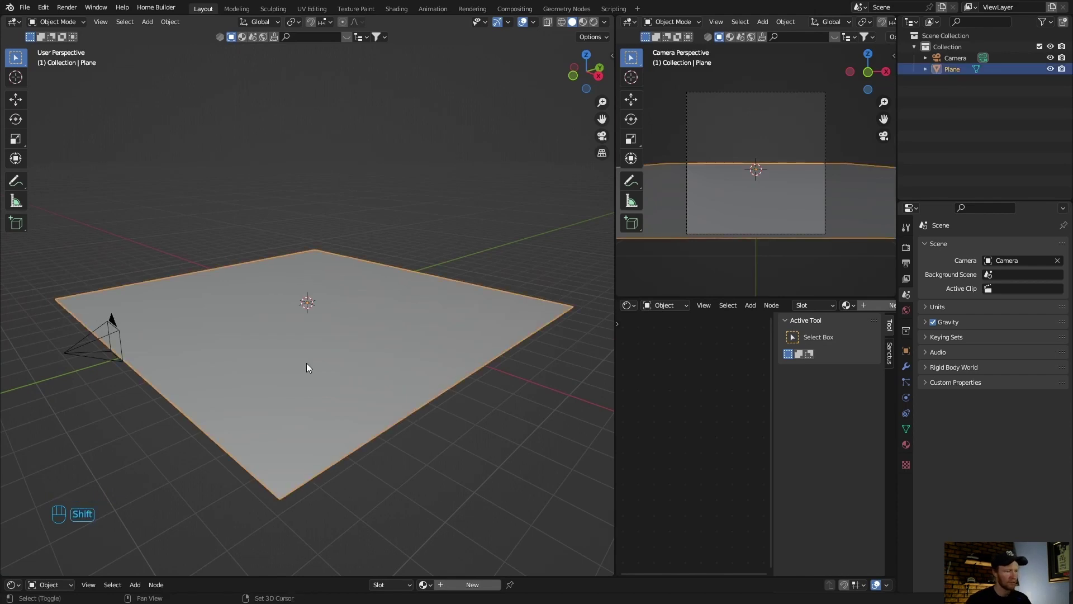
Step: Duplicate the plane upright as a wall and push it back behind the floor in top view
{"action": "key", "text": "shift+d"}
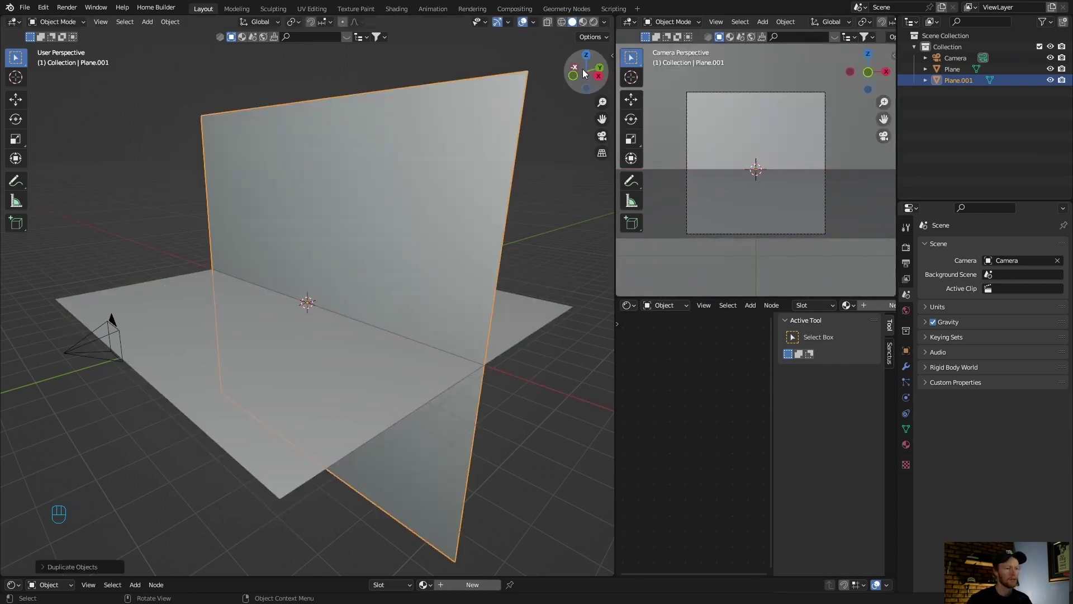
{"action": "left_click", "coordinate": [592, 58]}
{"action": "key", "text": "g"}
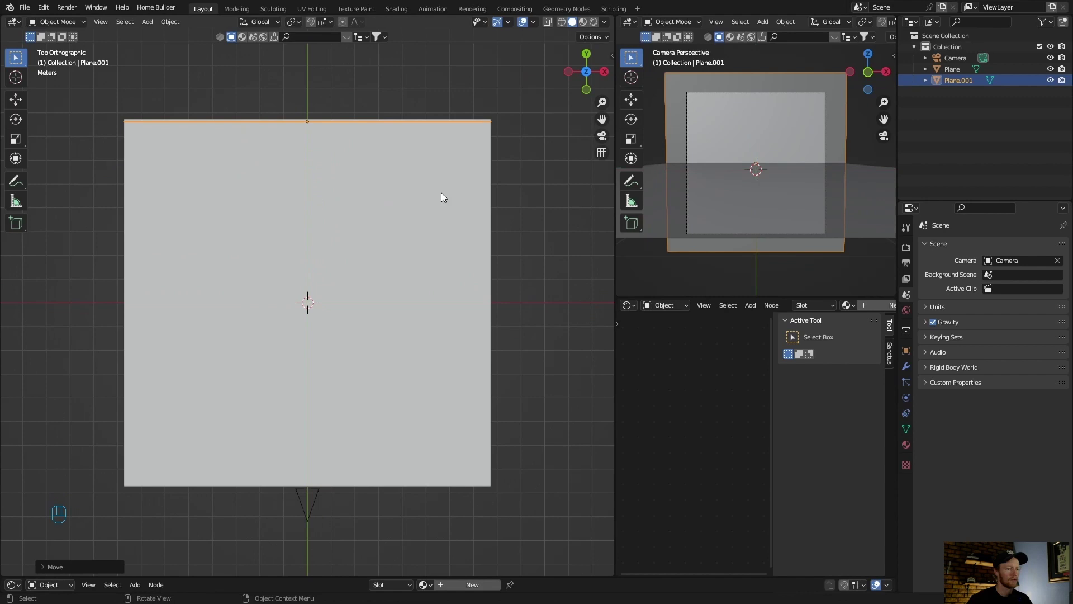
Step: Switch to the camera's view and select the camera to reach its lens settings
{"action": "left_click", "coordinate": [603, 139]}
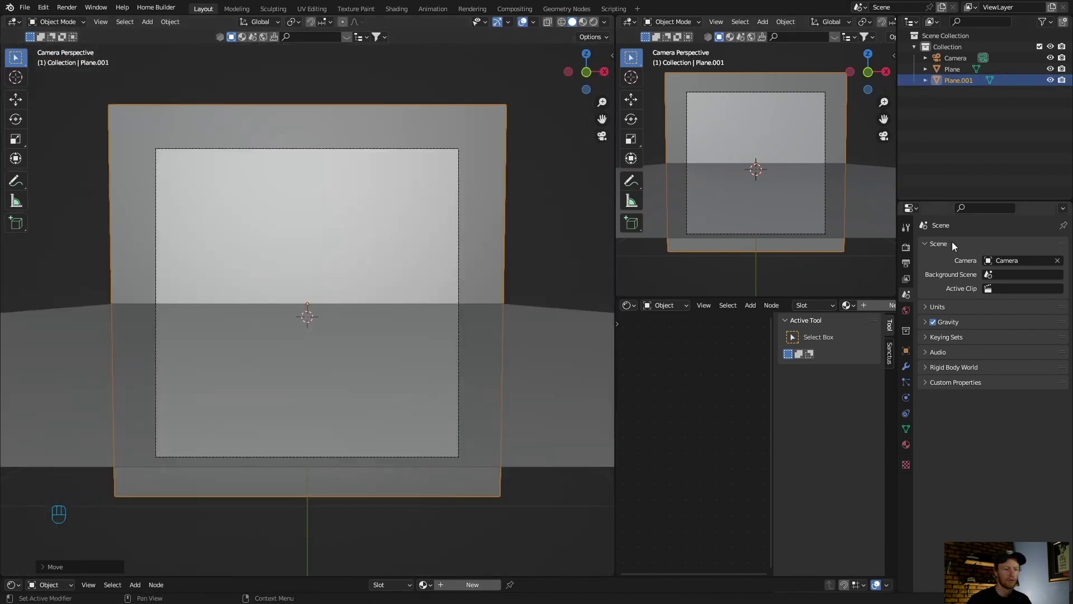
{"action": "left_click", "coordinate": [950, 58]}
{"action": "left_click", "coordinate": [907, 401]}
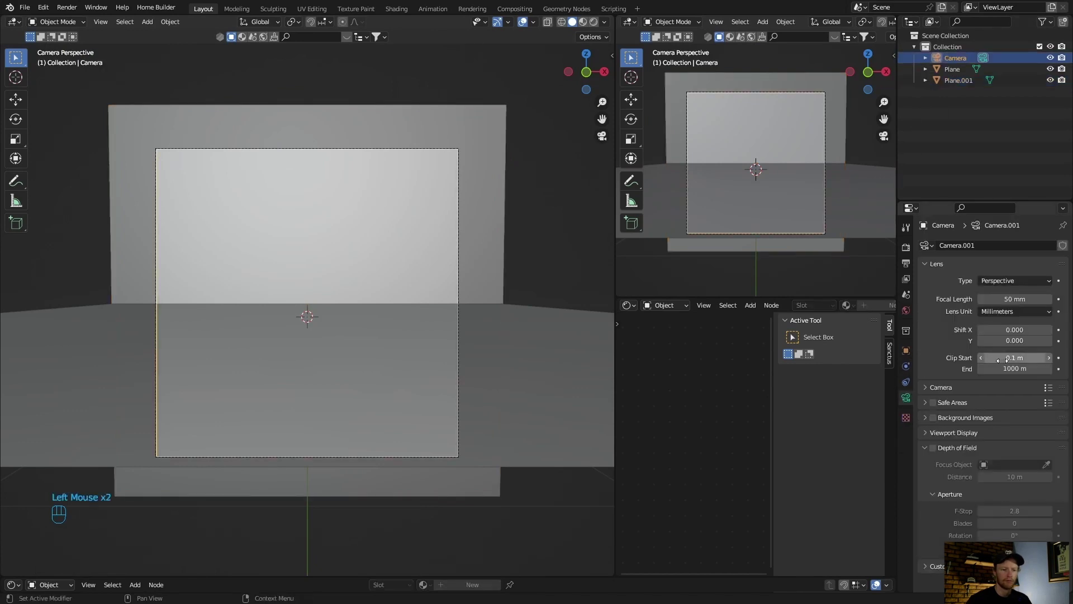
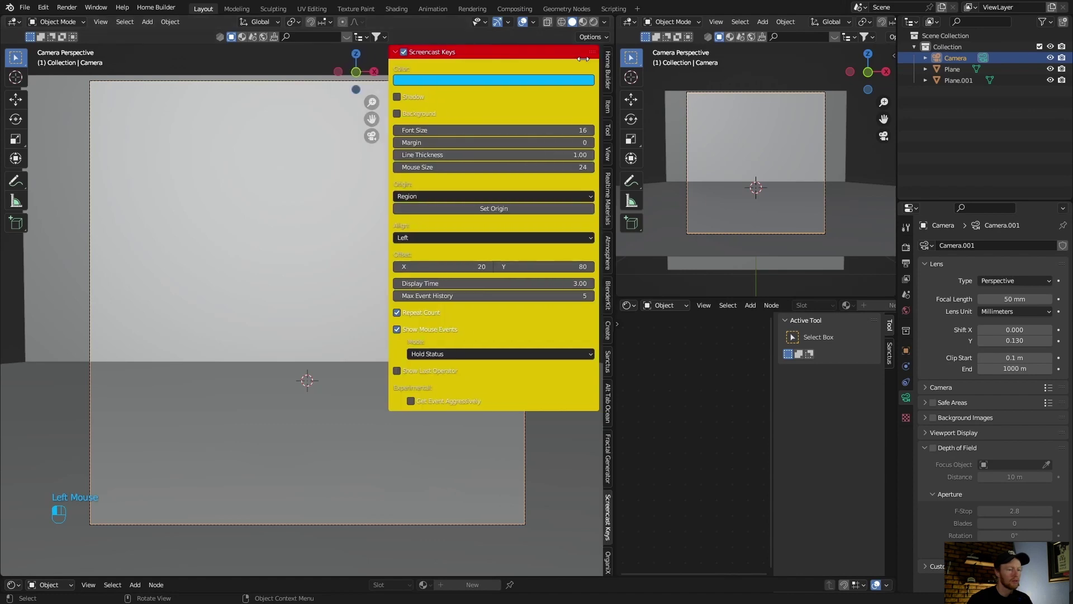
Step: Scroll the sidebar toward the Motioni Primitives library
{"action": "scroll", "scroll_direction": "down", "scroll_amount": 3}
Step: Add the ribbed cylinder primitive from the Motioni Primitives library to the scene
{"action": "left_click", "coordinate": [609, 476]}
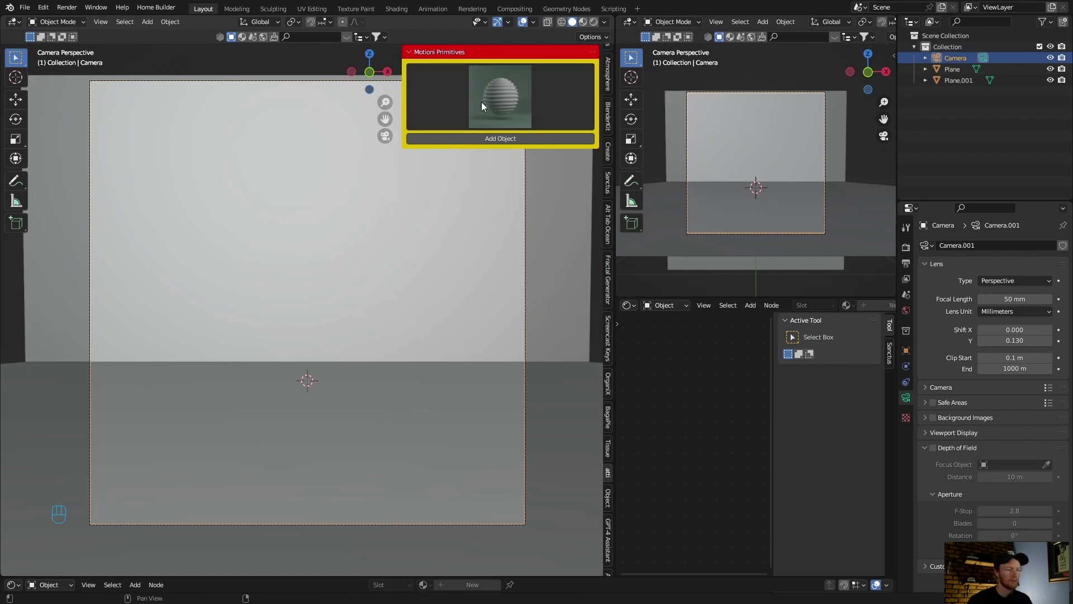
{"action": "left_click_drag", "start_coordinate": [491, 103], "coordinate": [628, 282]}
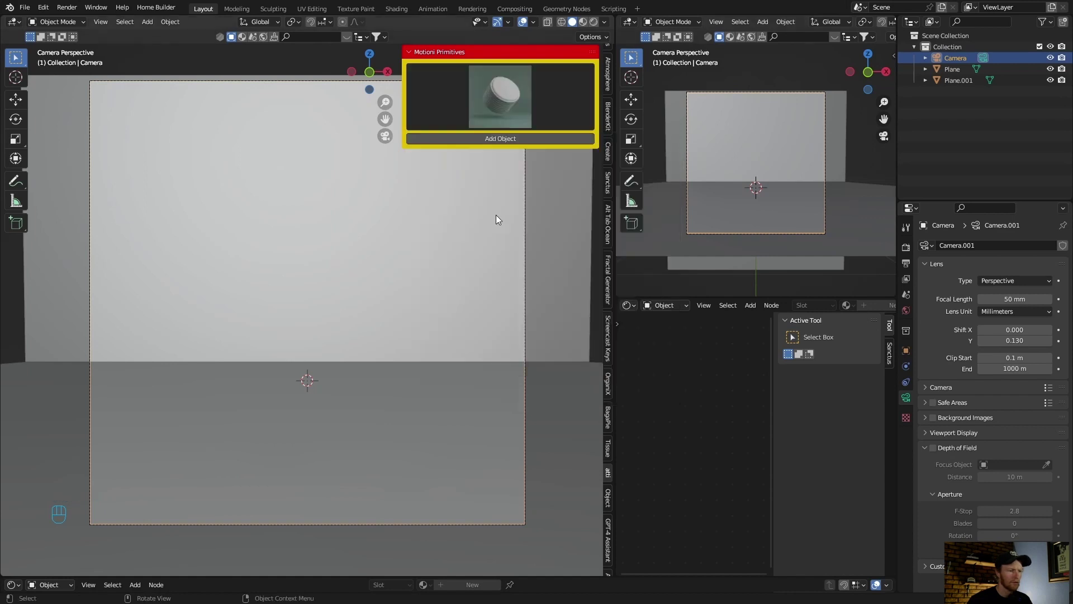
{"action": "left_click", "coordinate": [480, 138]}
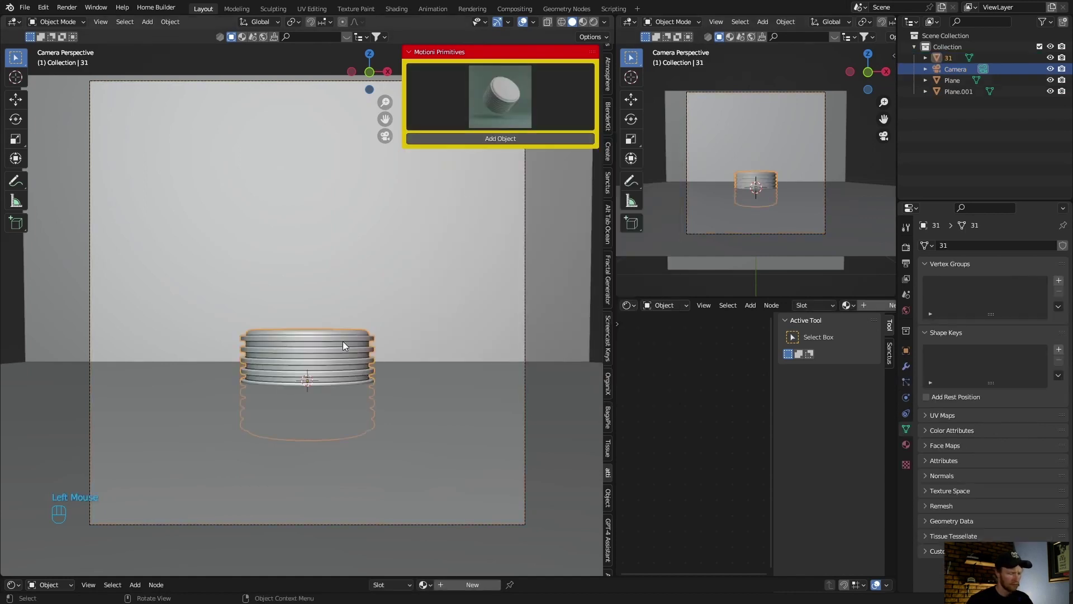
Step: Move the ribbed cylinder up in the frame and shrink it to a small size
{"action": "key", "text": "g"}
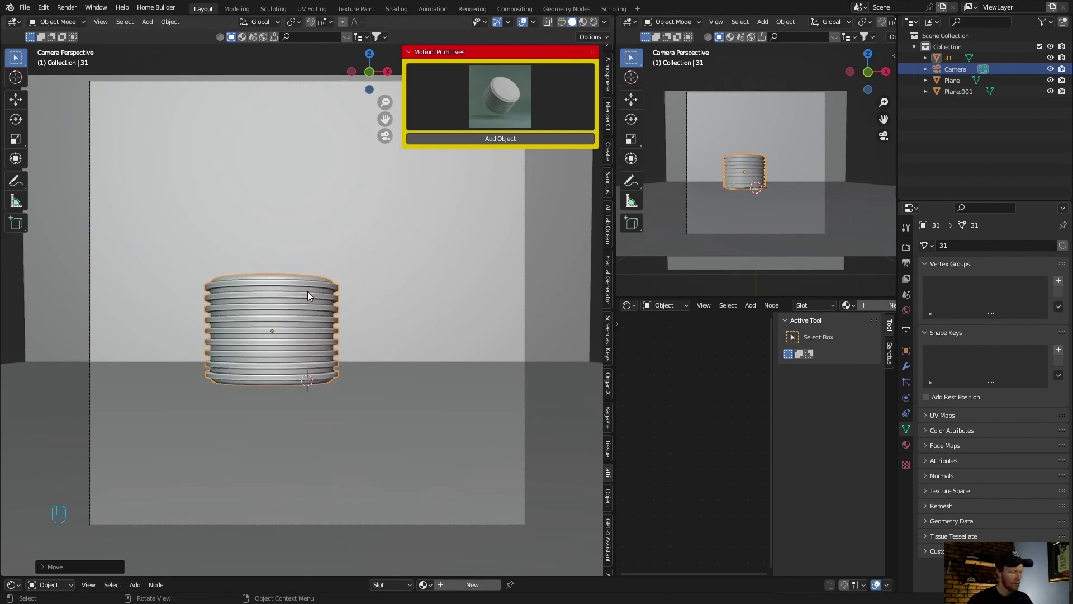
{"action": "key", "text": "s"}
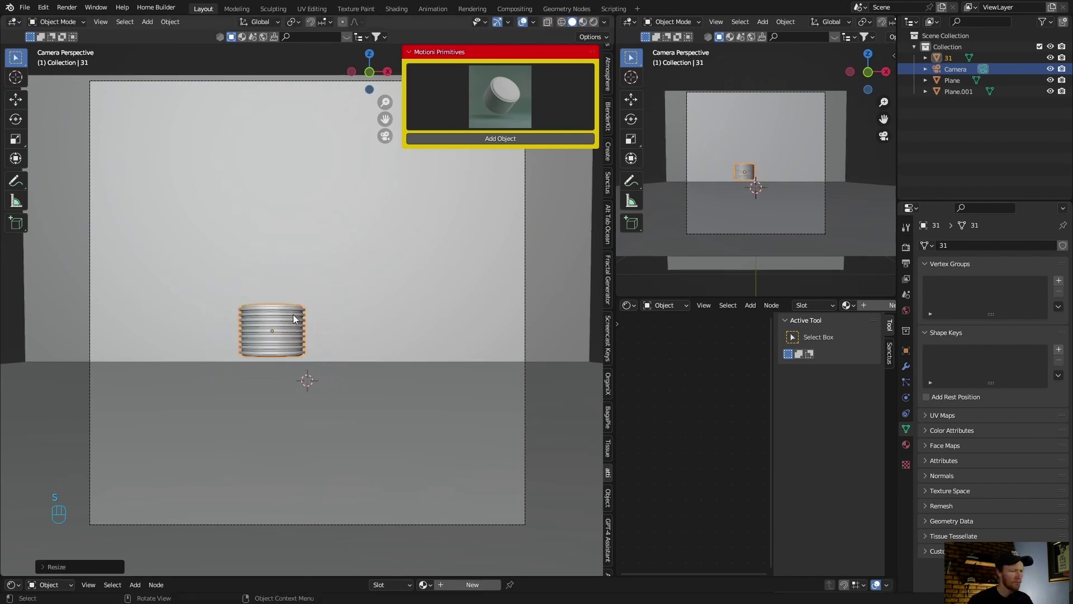
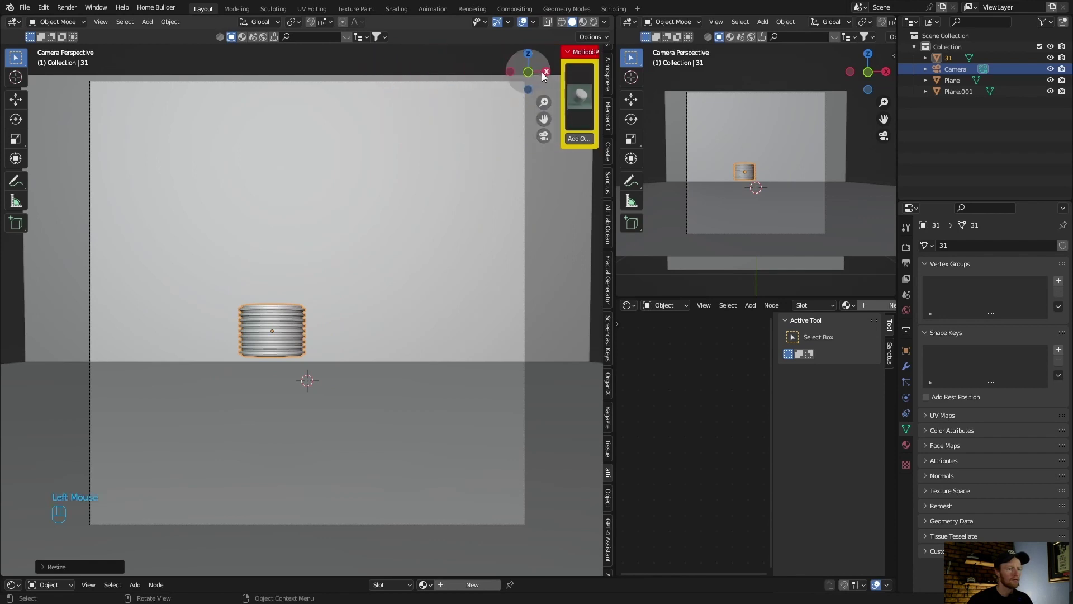
Step: In side view lower the cylinder onto the floor, then return to the camera view
{"action": "left_click", "coordinate": [547, 76]}
{"action": "scroll", "scroll_direction": "up", "scroll_amount": 3}
{"action": "key", "text": "g"}
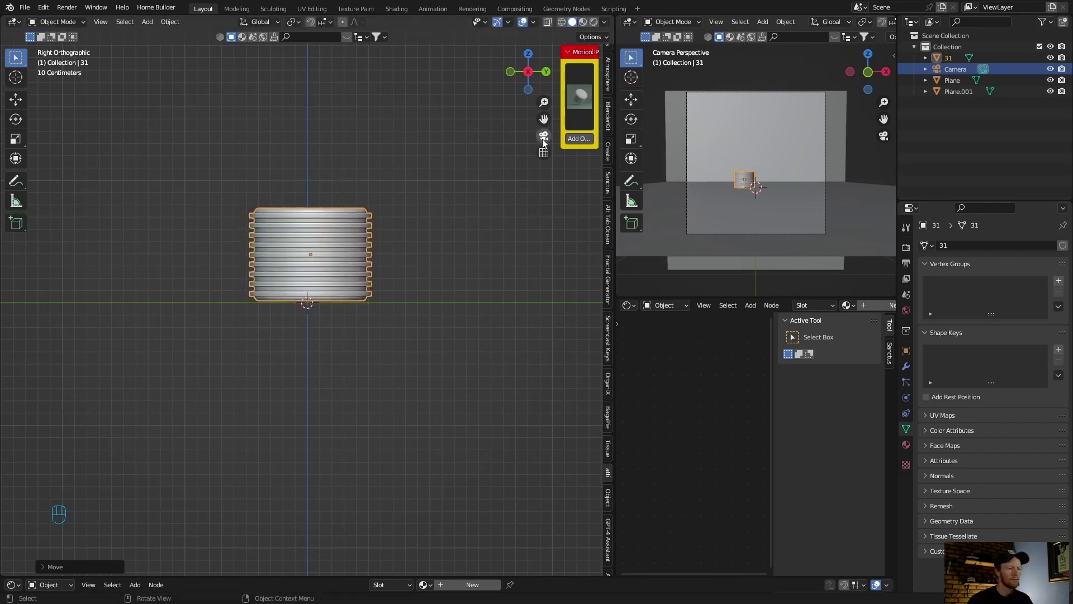
{"action": "left_click", "coordinate": [546, 143]}
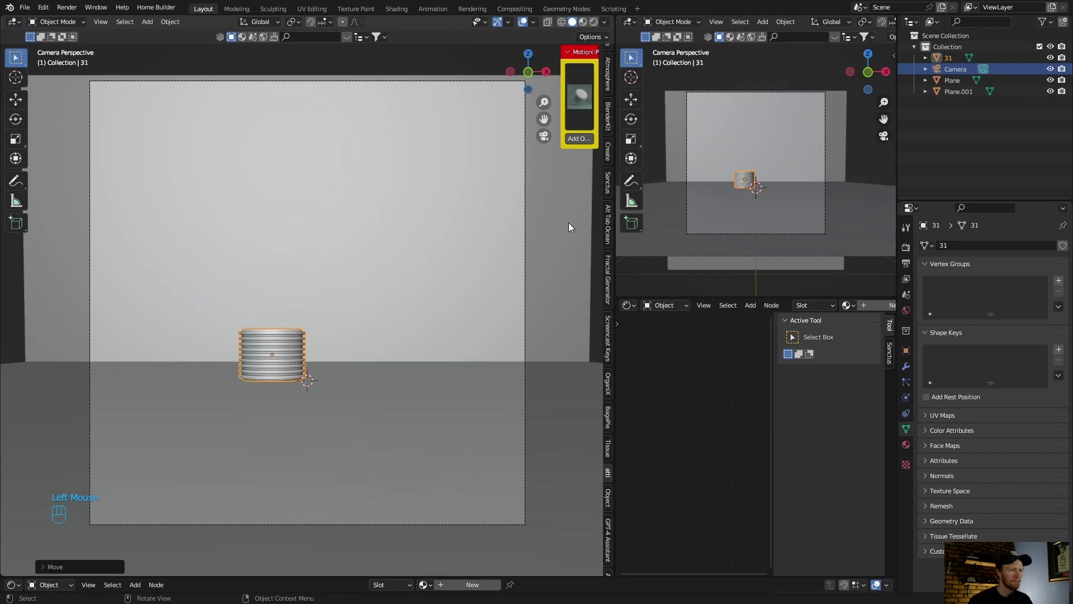
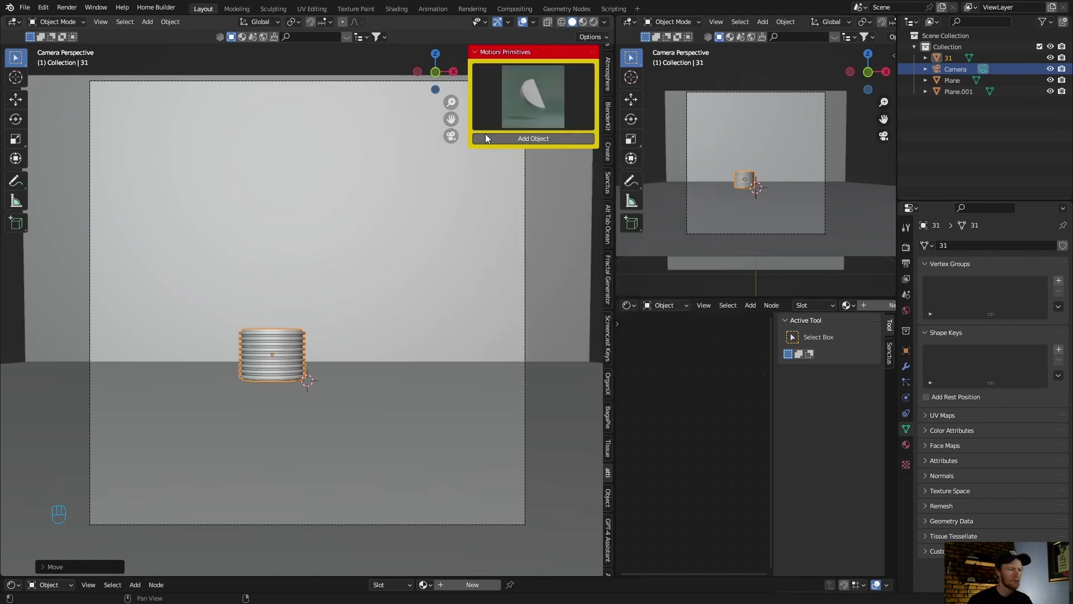
Step: Add the half-disc primitive, move it above the cylinder and shrink it
{"action": "left_click", "coordinate": [500, 140]}
{"action": "key", "text": "g"}
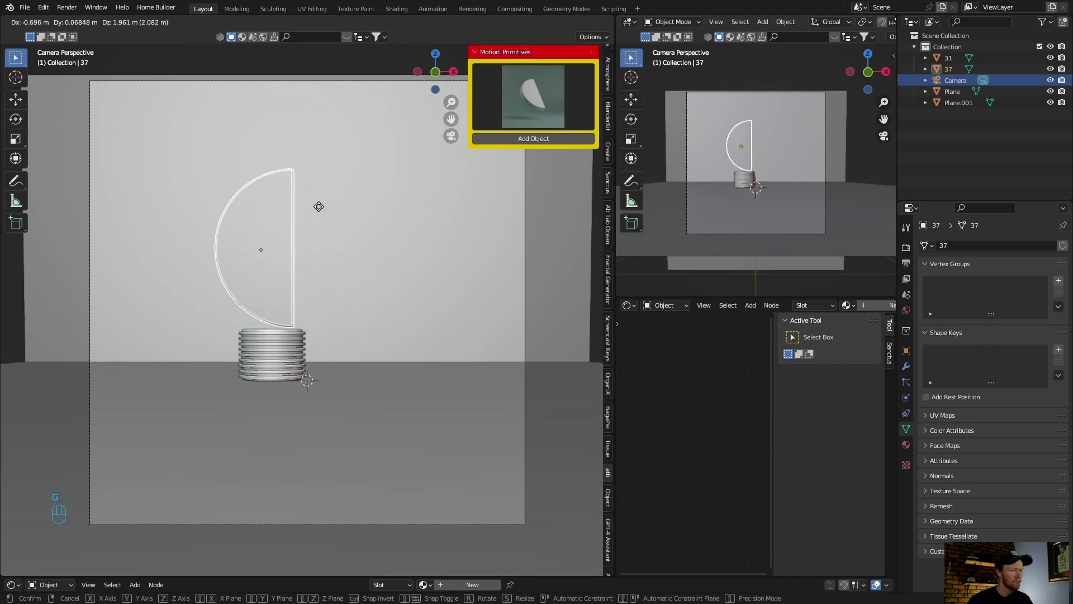
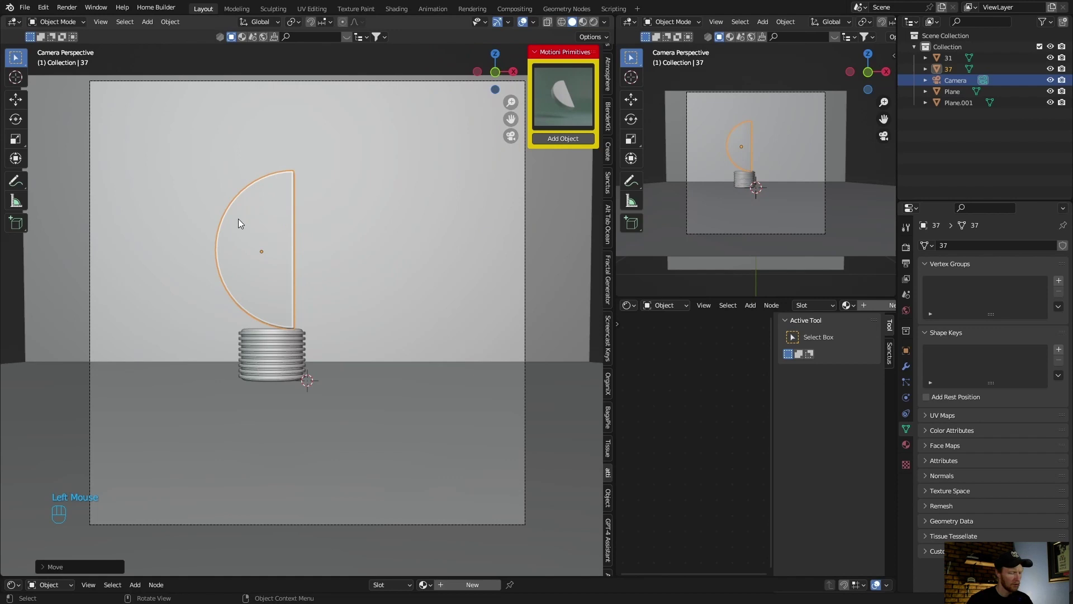
{"action": "key", "text": "s"}
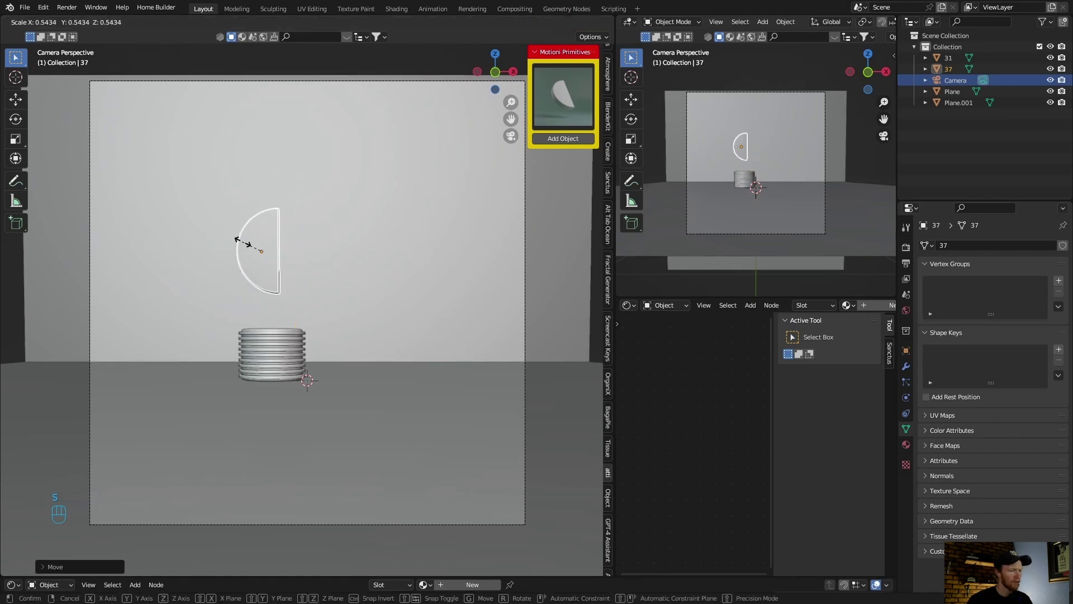
{"action": "left_click", "coordinate": [516, 79]}
Step: Lower the half-disc onto the cylinder's top and return to the camera view
{"action": "scroll", "scroll_direction": "up", "scroll_amount": 3}
{"action": "scroll", "scroll_direction": "down", "scroll_amount": 3}
{"action": "key", "text": "g"}
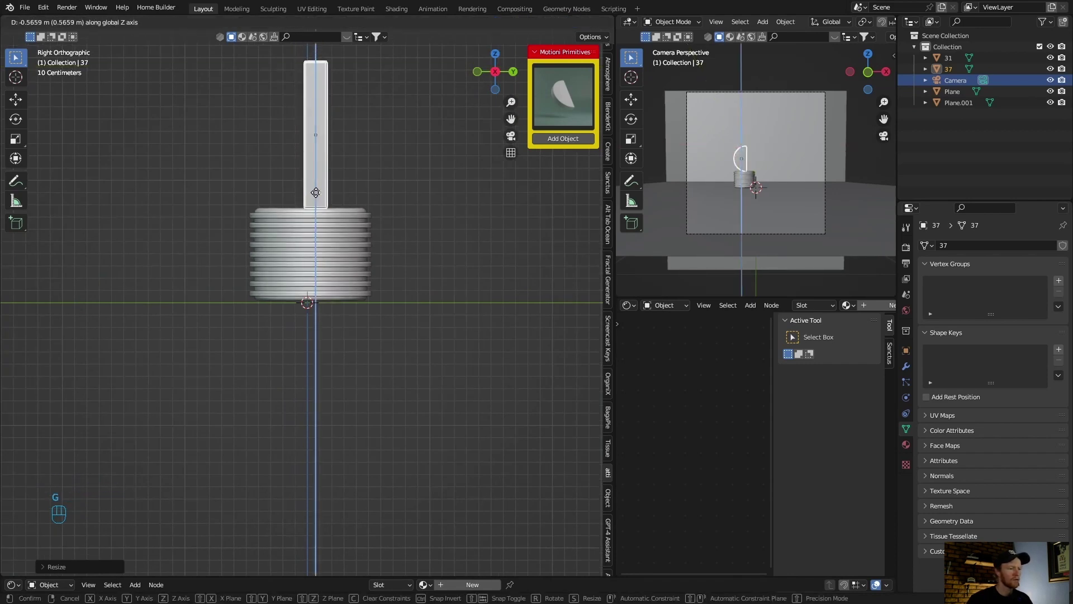
{"action": "left_click", "coordinate": [509, 139]}
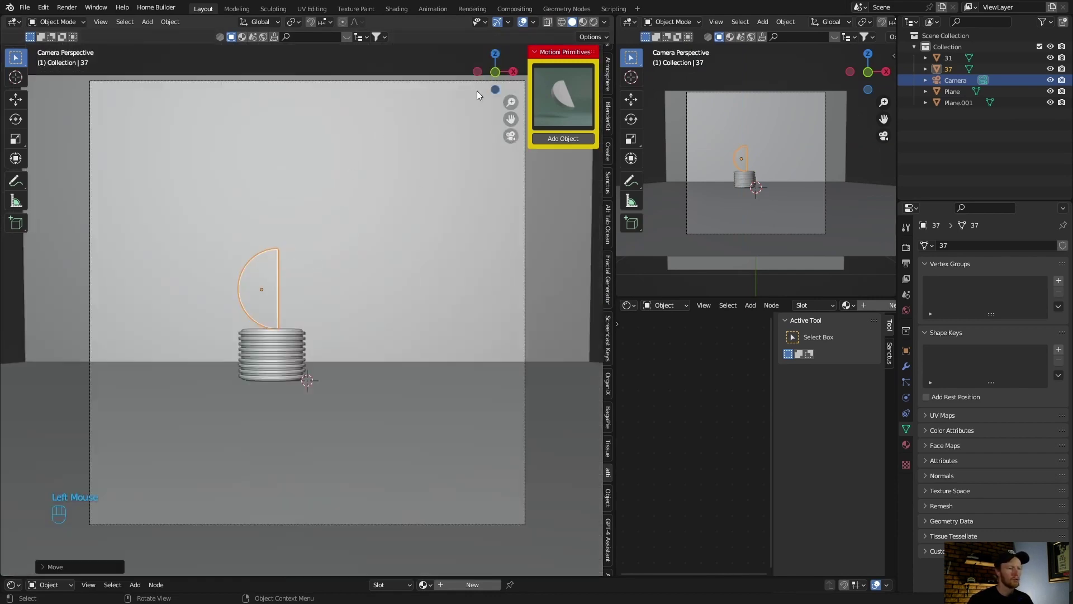
Step: In top view rotate the half-disc to an angle, then return to the camera view
{"action": "left_click", "coordinate": [498, 60]}
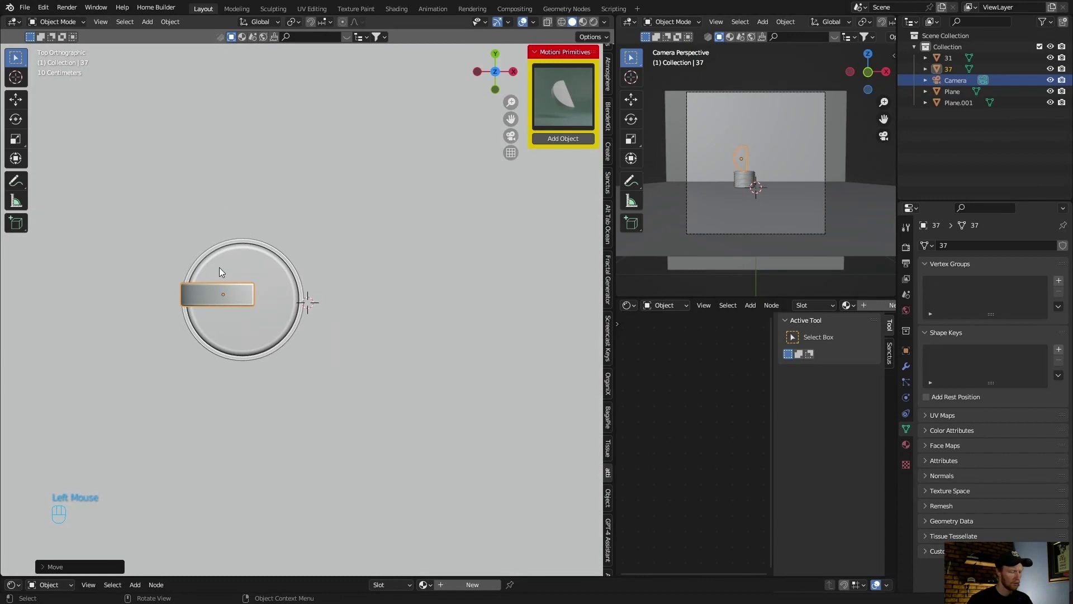
{"action": "key", "text": "r"}
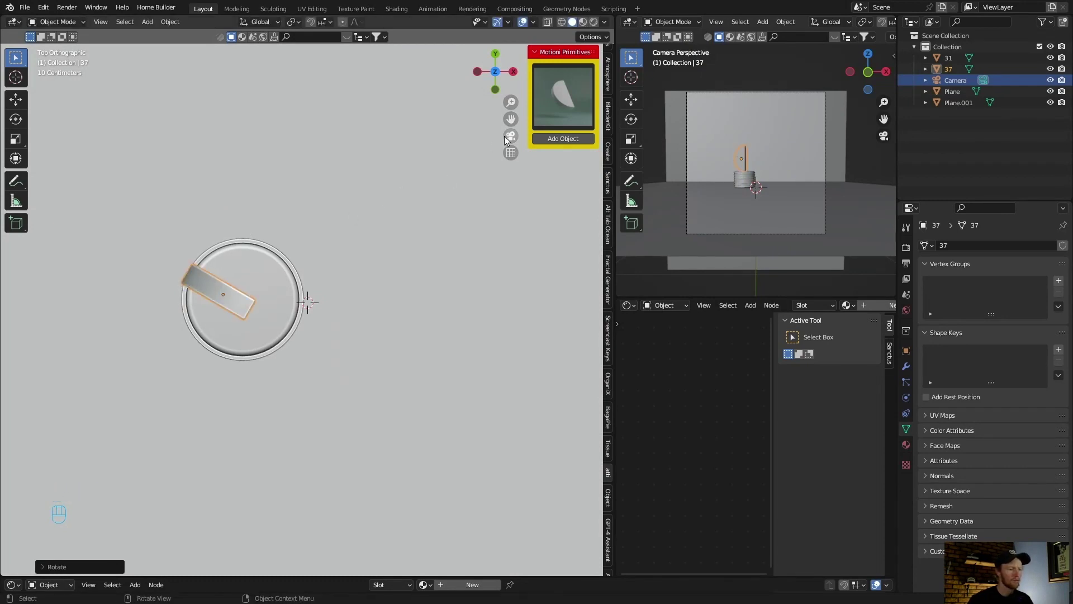
{"action": "left_click", "coordinate": [507, 138]}
{"action": "left_click", "coordinate": [315, 67]}
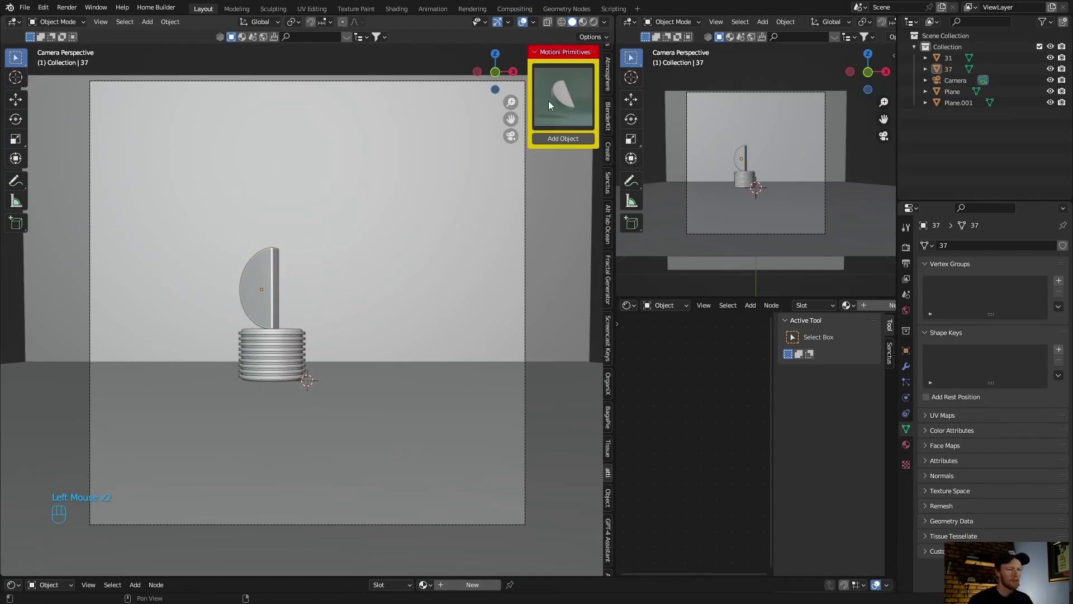
Step: Add the rounded cube primitive and move it along the depth axis
{"action": "left_click_drag", "start_coordinate": [561, 101], "coordinate": [589, 241]}
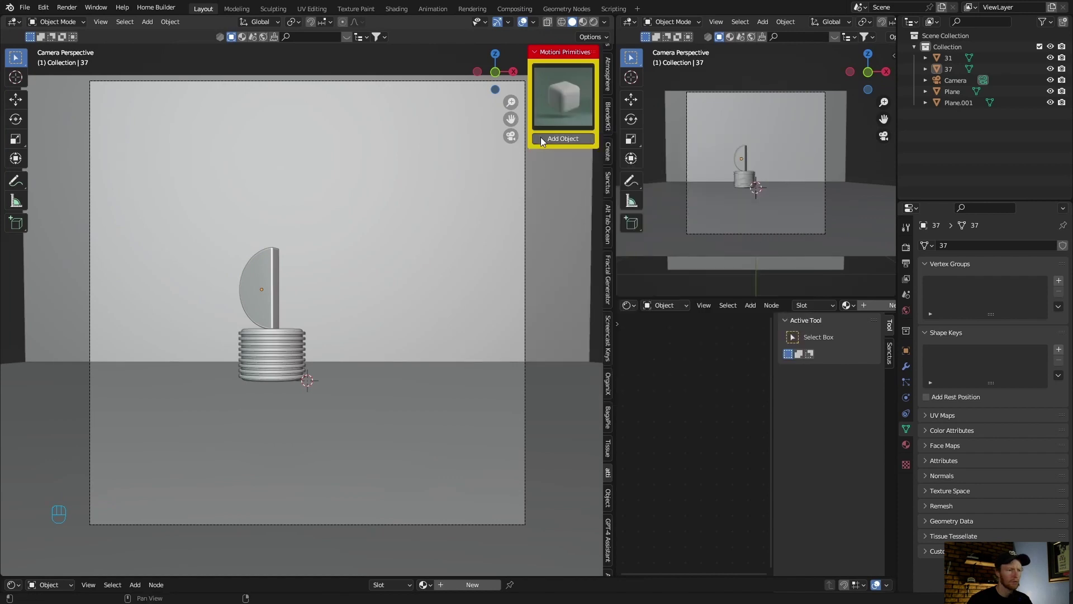
{"action": "left_click", "coordinate": [547, 138]}
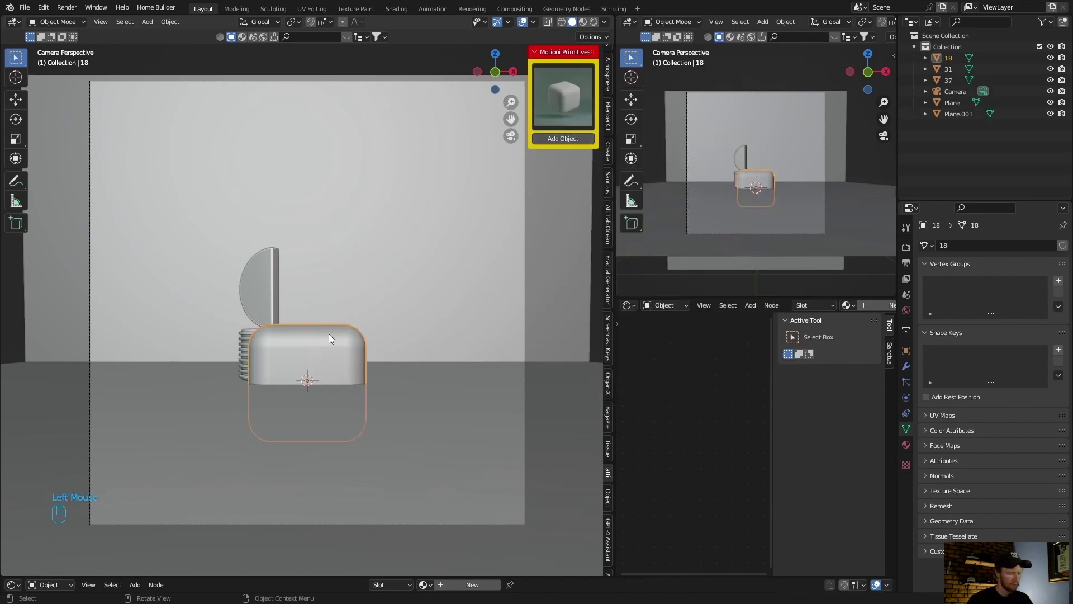
{"action": "key", "text": "g"}
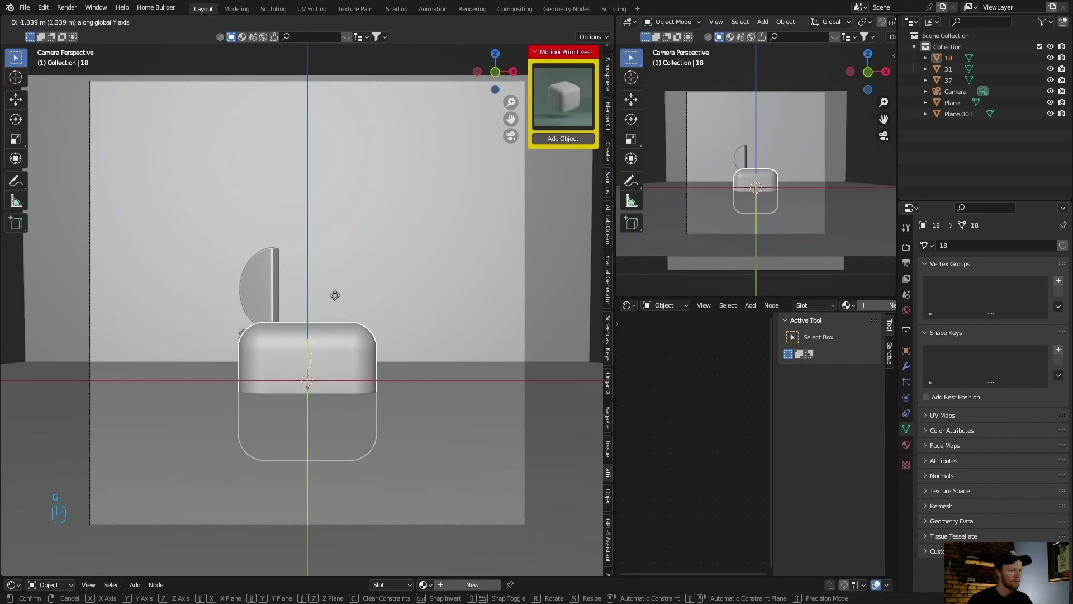
{"action": "key", "text": "g"}
{"action": "left_click", "coordinate": [496, 51]}
Step: In top view shrink the rounded cube to a small size
{"action": "left_click", "coordinate": [498, 57]}
{"action": "middle_click", "coordinate": [498, 58]}
{"action": "scroll", "scroll_direction": "up", "scroll_amount": 3}
{"action": "scroll", "scroll_direction": "down", "scroll_amount": 3}
{"action": "left_click", "coordinate": [312, 288]}
{"action": "key", "text": "s"}
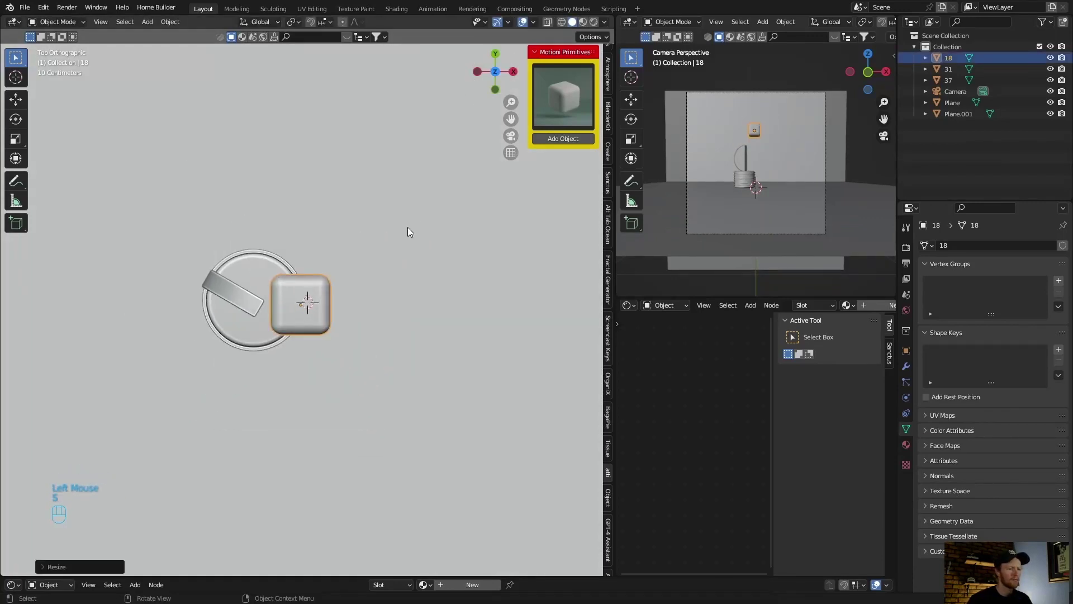
{"action": "left_click", "coordinate": [513, 136]}
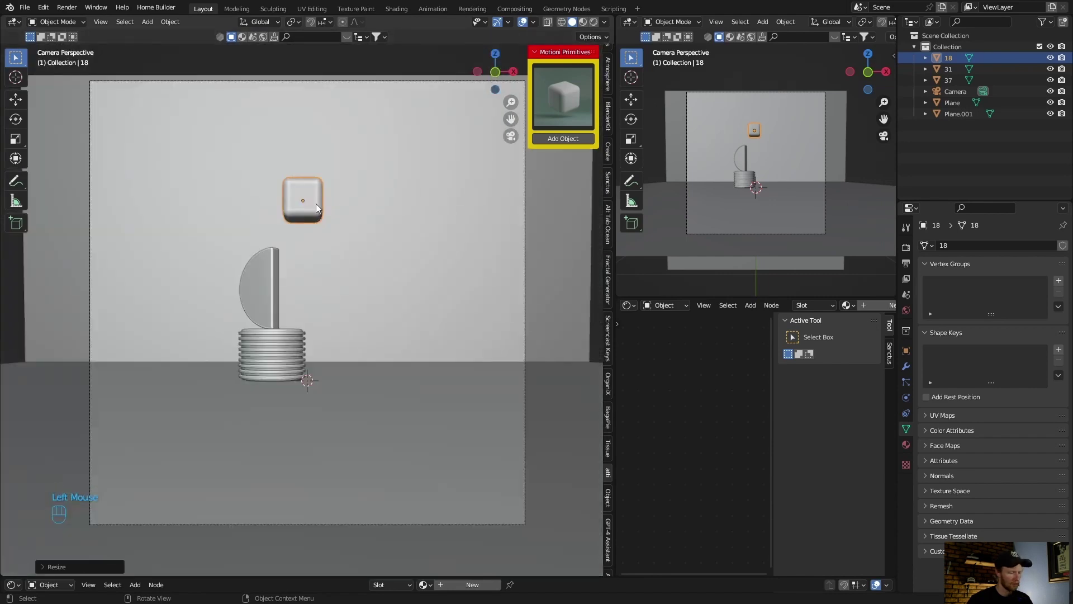
Step: Place the rounded cube beside the half-disc on top of the ribbed cylinder
{"action": "key", "text": "g"}
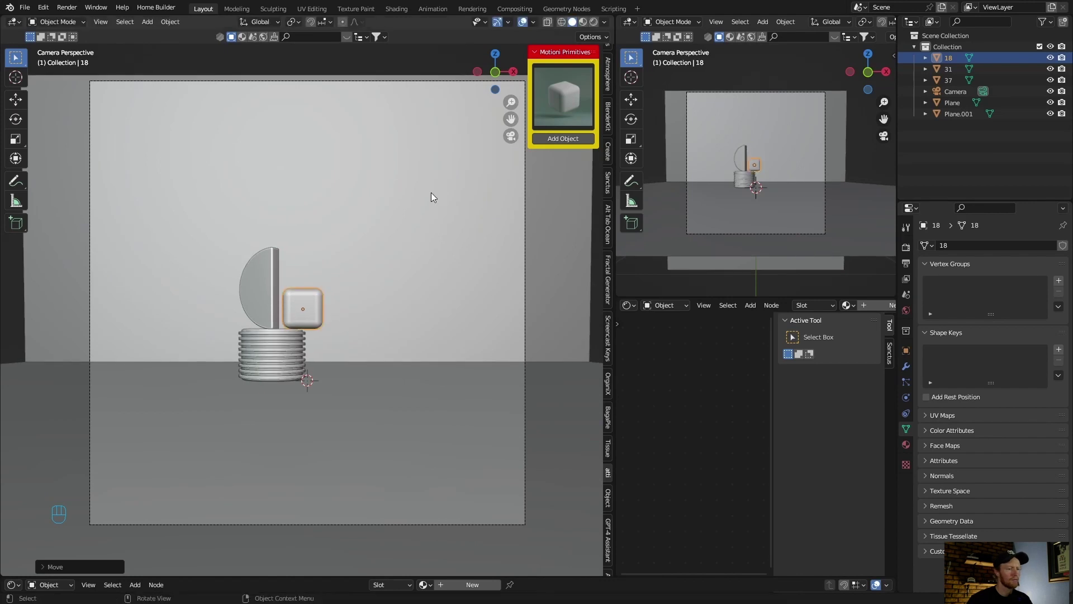
{"action": "left_click", "coordinate": [601, 231]}
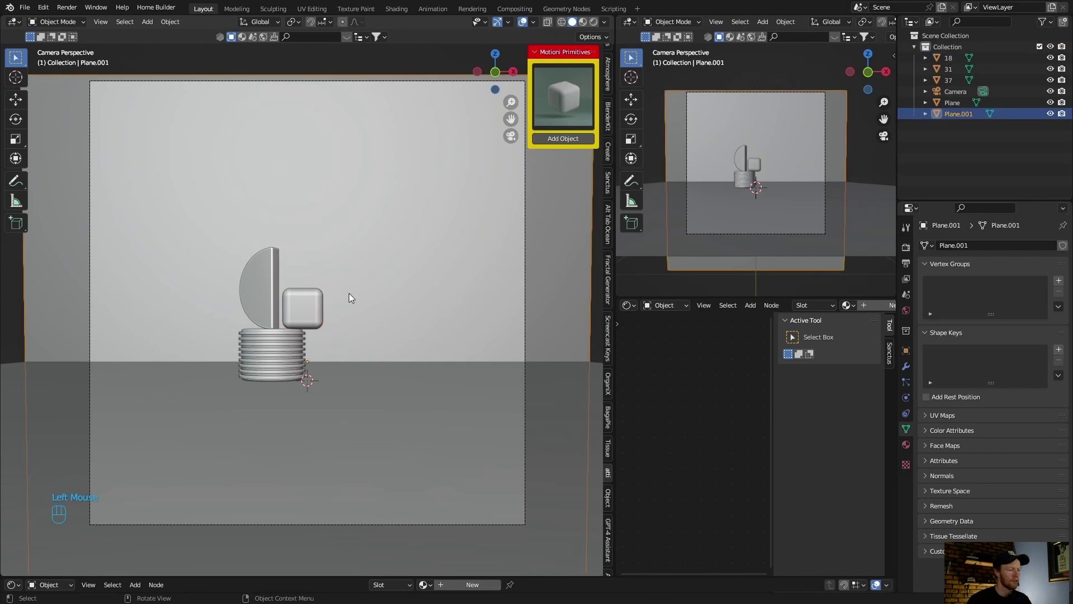
Step: Select the half-disc and duplicate it, lifting the copy above the original
{"action": "left_click", "coordinate": [332, 233]}
{"action": "left_click", "coordinate": [262, 274]}
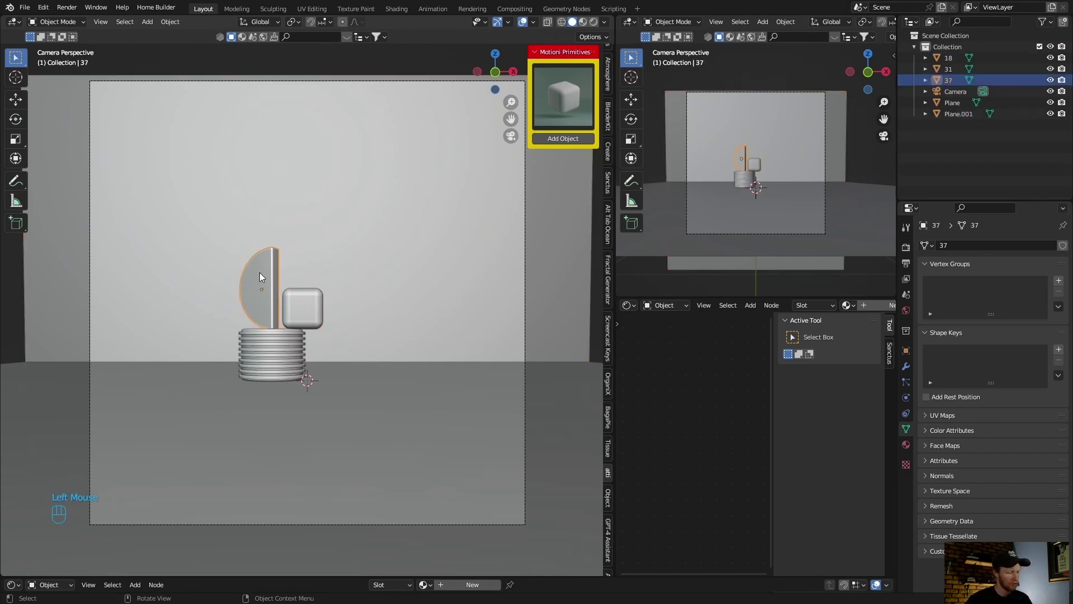
{"action": "key", "text": "shift+d"}
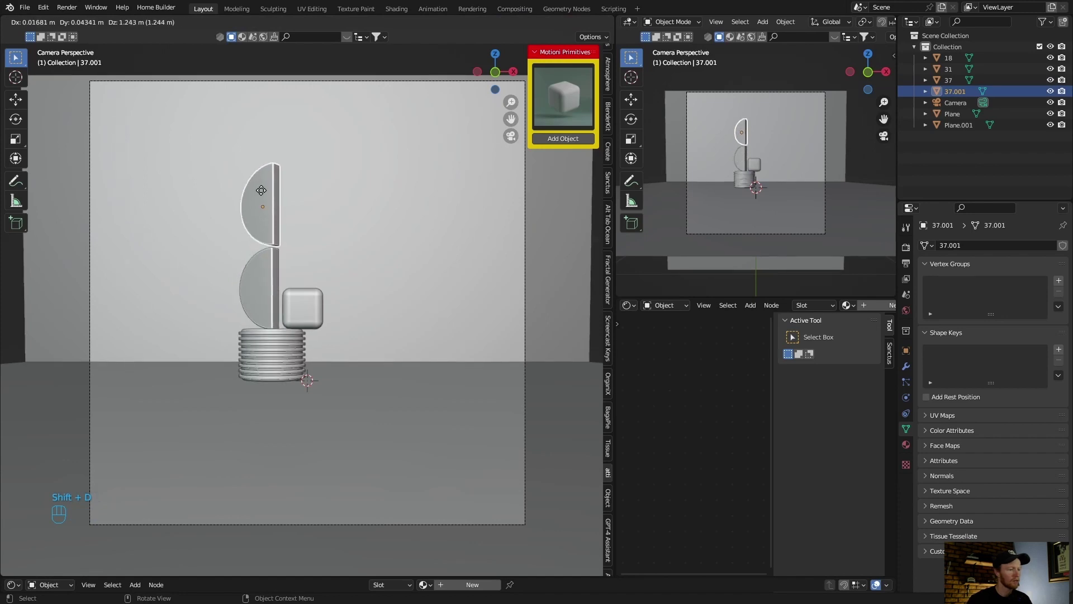
Step: Tilt and nudge the copy into place above the half-disc, then browse the primitive gallery
{"action": "key", "text": "r"}
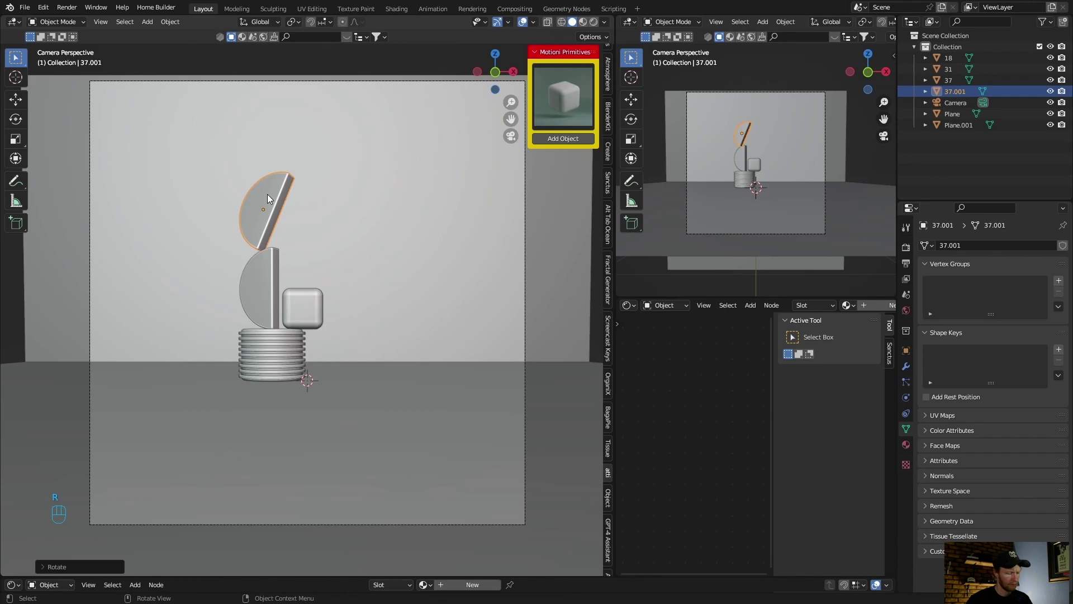
{"action": "key", "text": "g"}
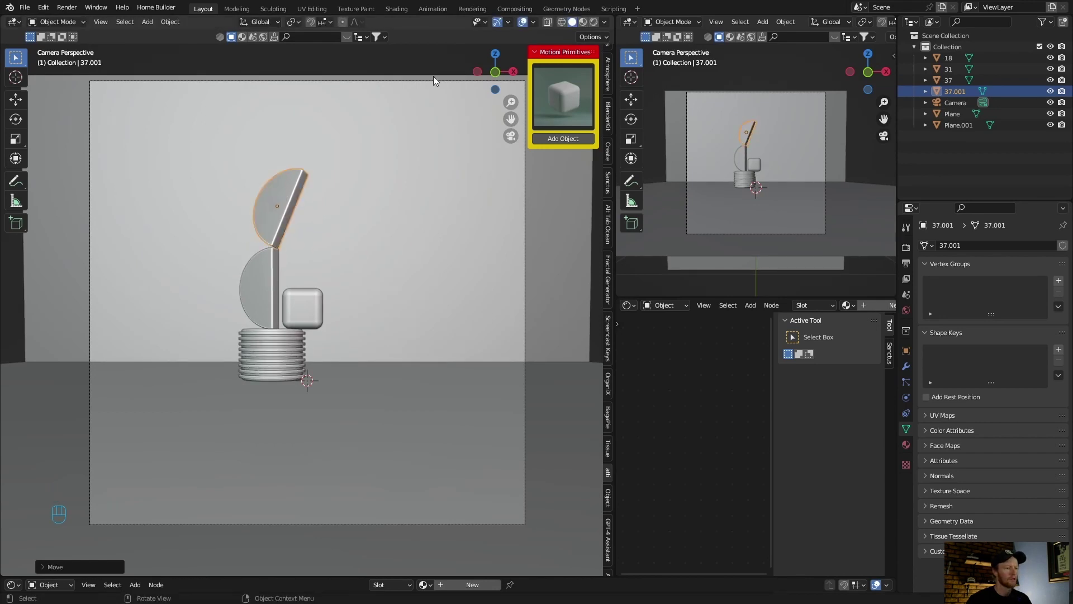
{"action": "left_click", "coordinate": [407, 64]}
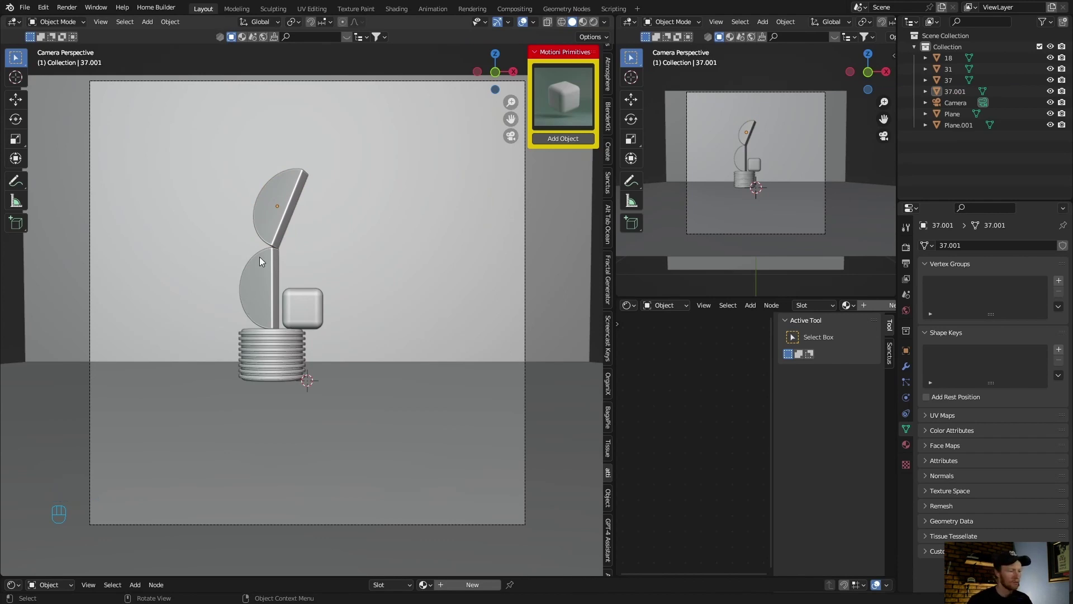
{"action": "left_click_drag", "start_coordinate": [556, 96], "coordinate": [554, 153]}
Step: Add the ribbed sphere from the gallery, move it and shrink it
{"action": "left_click", "coordinate": [561, 145]}
{"action": "key", "text": "g"}
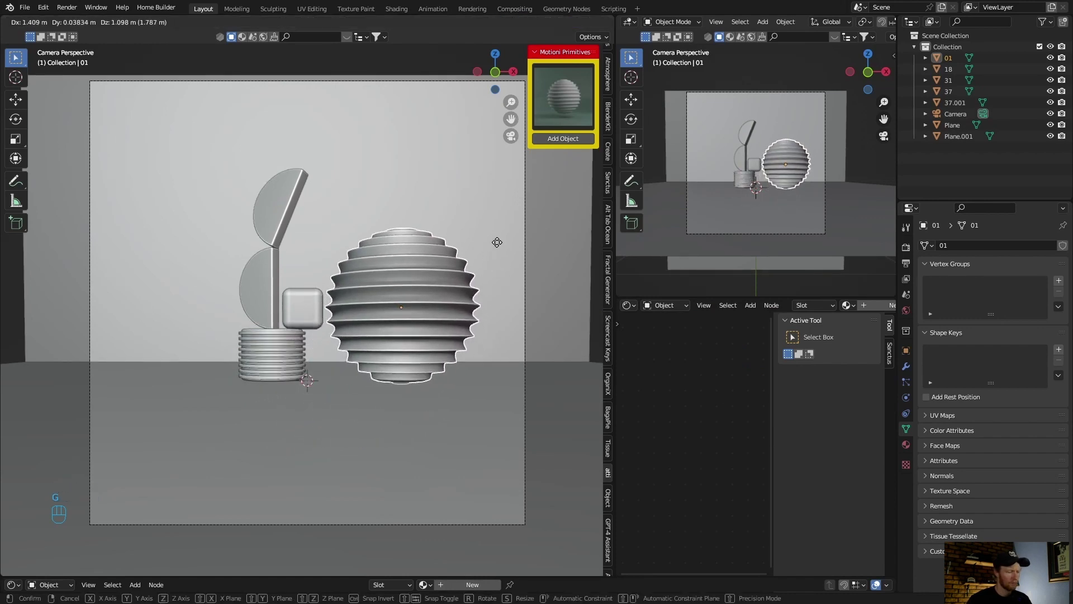
{"action": "key", "text": "s"}
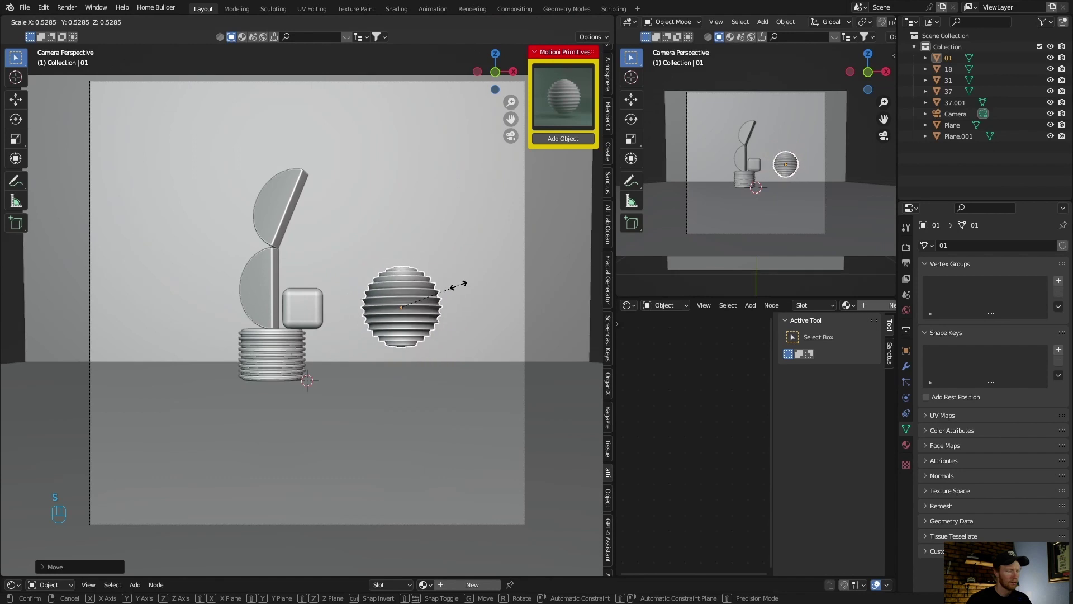
Step: Set the ribbed sphere on the floor to the right of the ribbed cylinder
{"action": "key", "text": "g"}
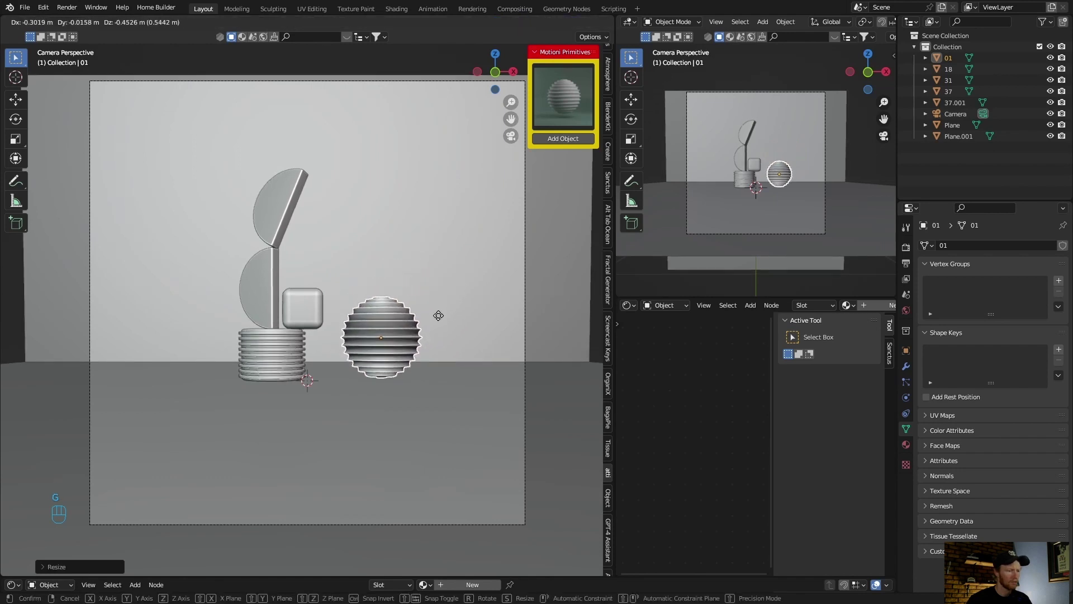
{"action": "left_click", "coordinate": [600, 283]}
{"action": "left_click", "coordinate": [458, 62]}
Step: Add the spiral primitive (30), shrink it and stand it on top of the ribbed sphere
{"action": "left_click_drag", "start_coordinate": [554, 106], "coordinate": [722, 285]}
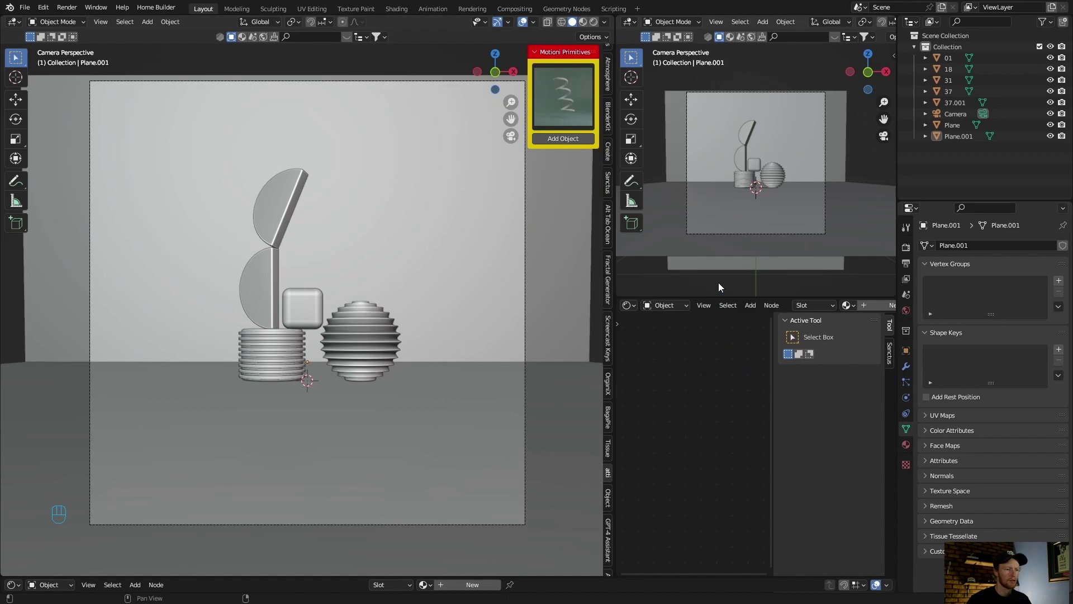
{"action": "left_click", "coordinate": [547, 142]}
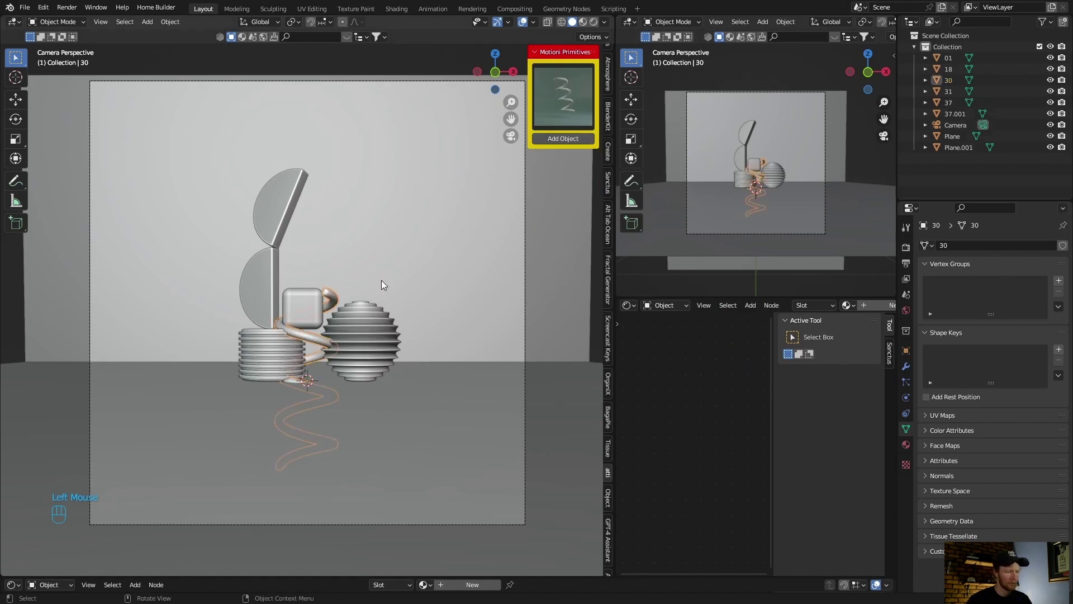
{"action": "key", "text": "g"}
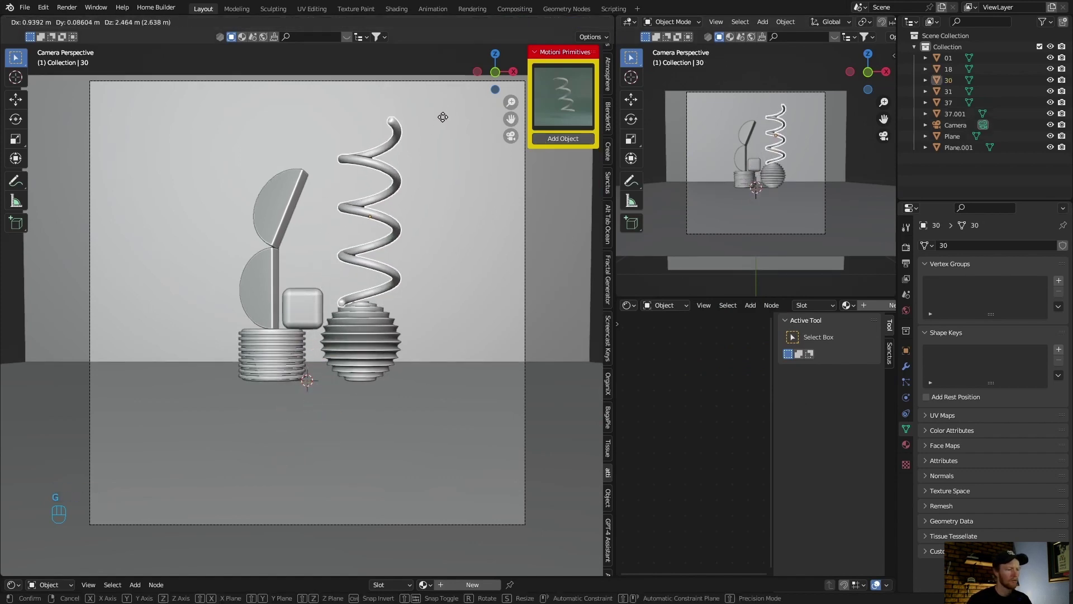
{"action": "key", "text": "s"}
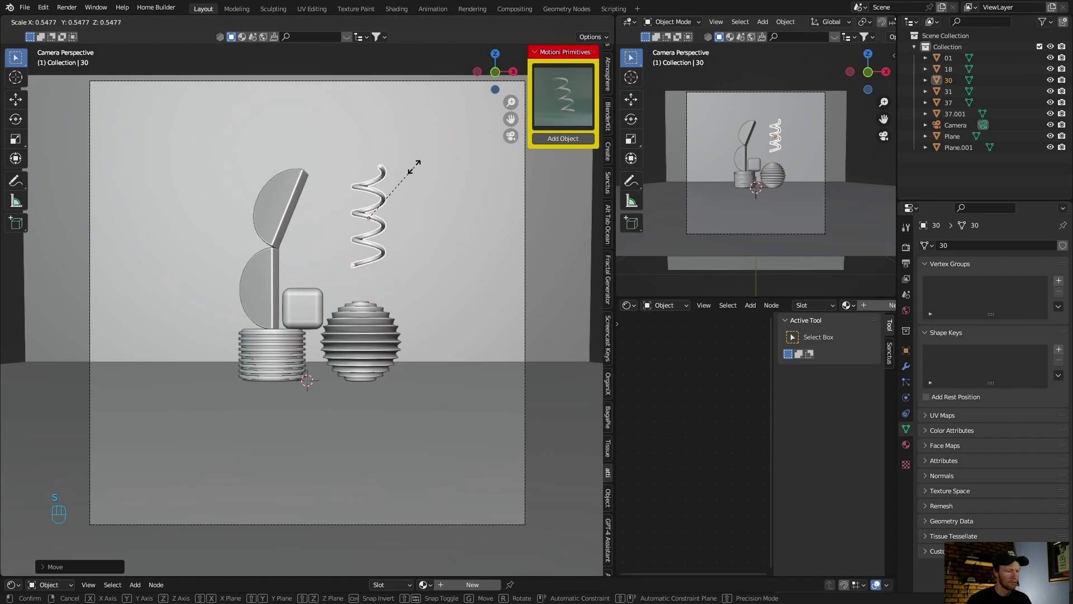
{"action": "key", "text": "g"}
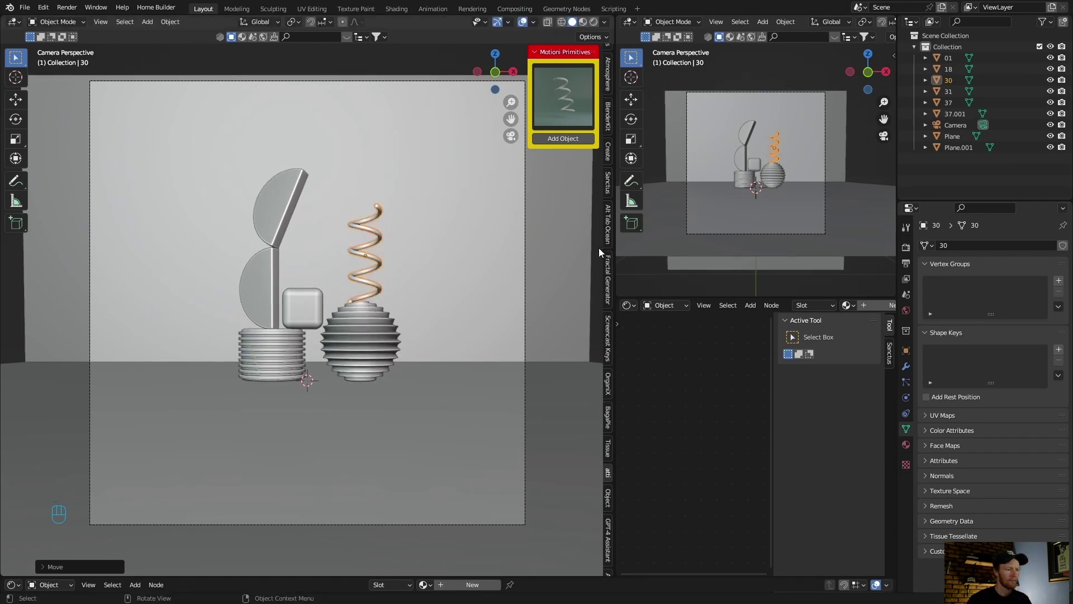
Step: Add rounded-triangle primitive 41, shrink and set it on the rounded cube, then pick cone primitive 26
{"action": "left_click", "coordinate": [362, 68]}
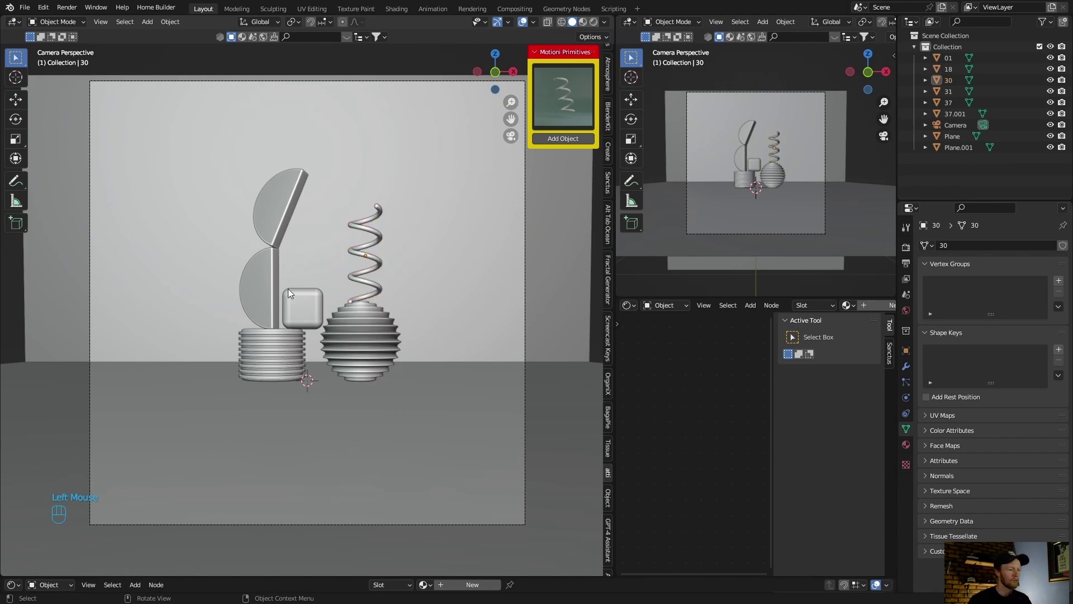
{"action": "left_click_drag", "start_coordinate": [563, 106], "coordinate": [553, 375]}
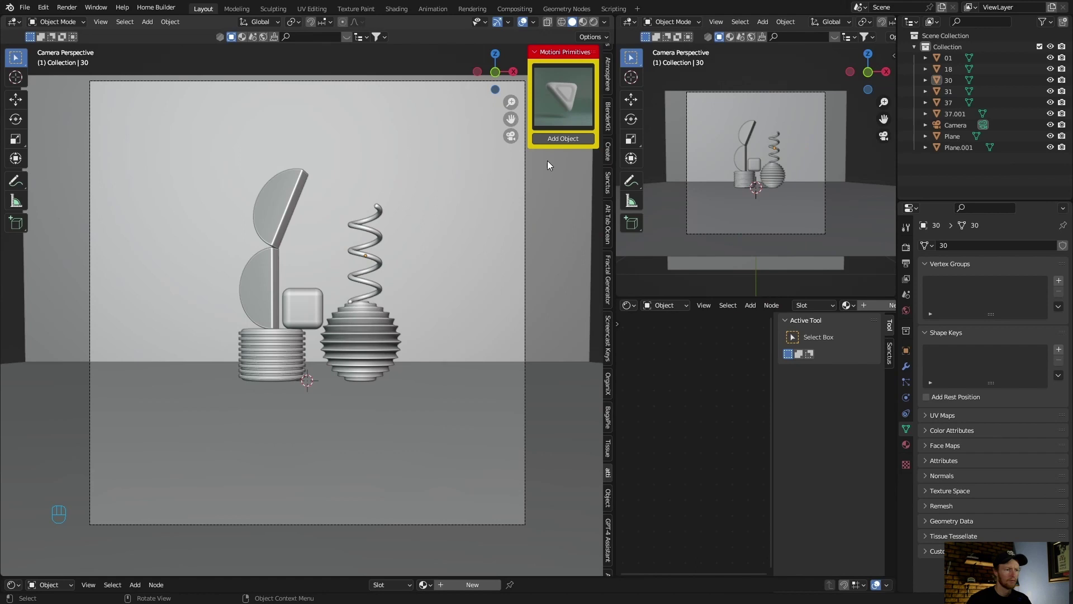
{"action": "left_click", "coordinate": [553, 140]}
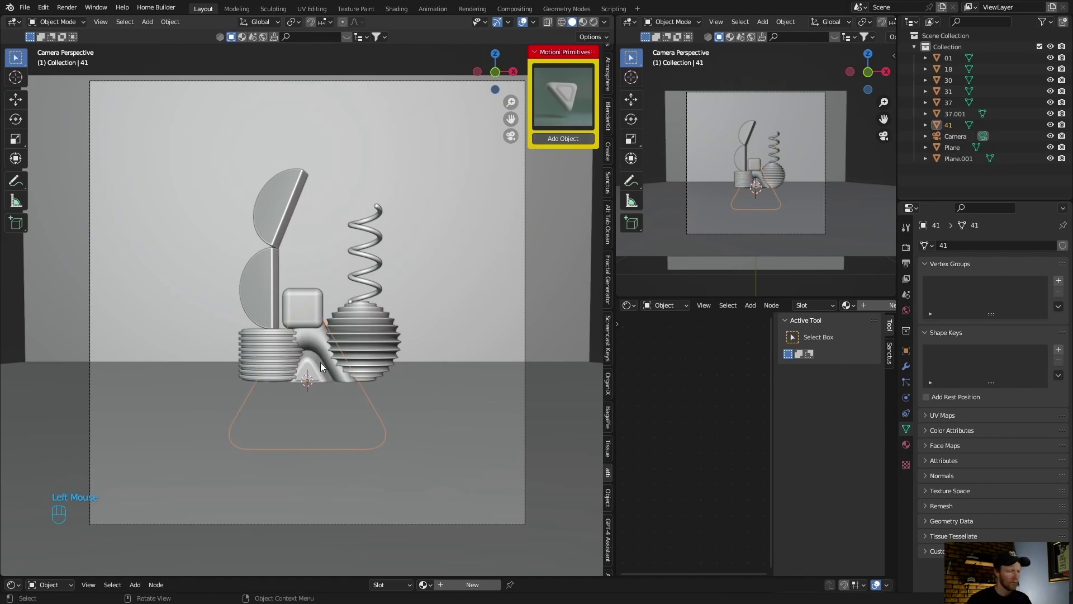
{"action": "key", "text": "s"}
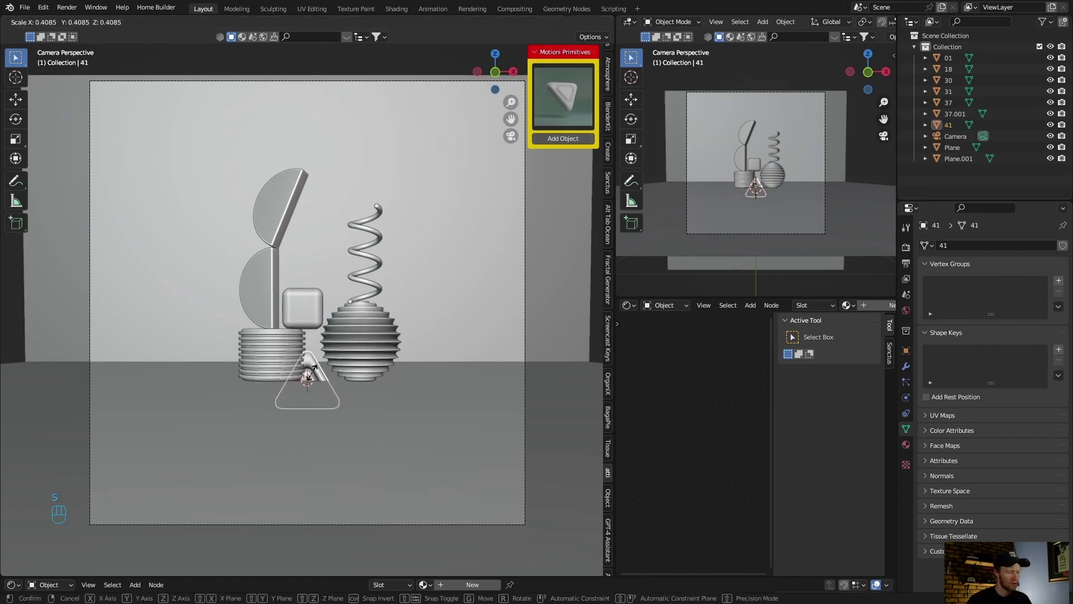
{"action": "key", "text": "g"}
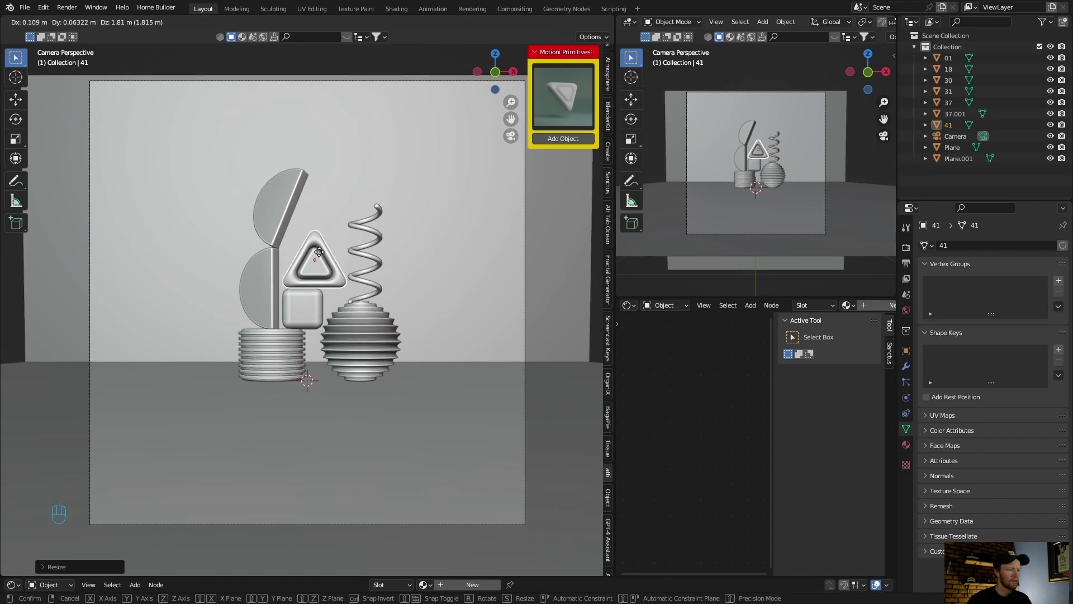
{"action": "left_click", "coordinate": [602, 280]}
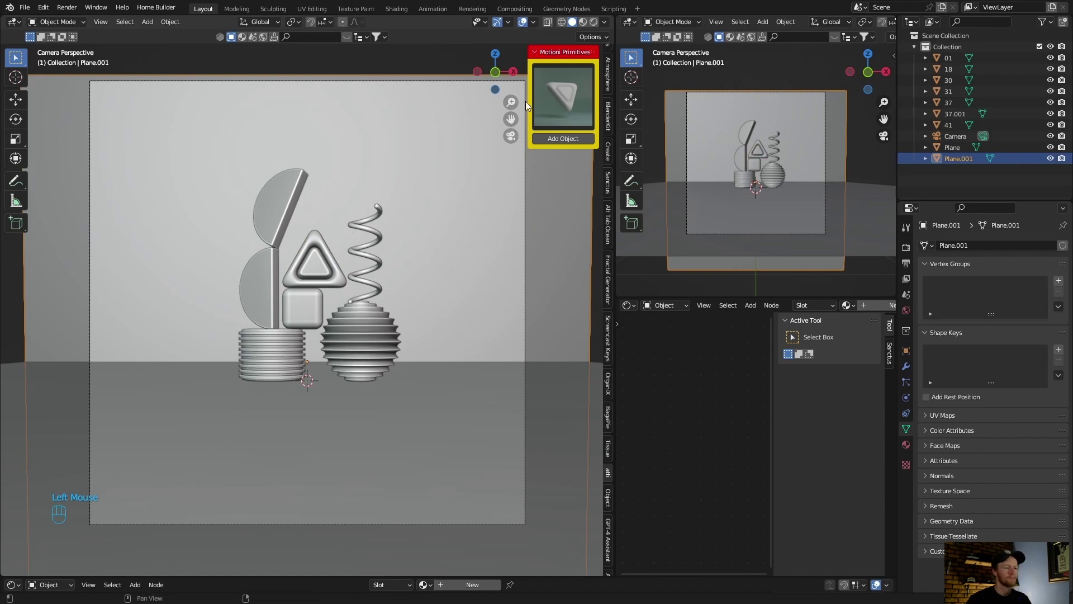
{"action": "left_click_drag", "start_coordinate": [569, 104], "coordinate": [590, 285]}
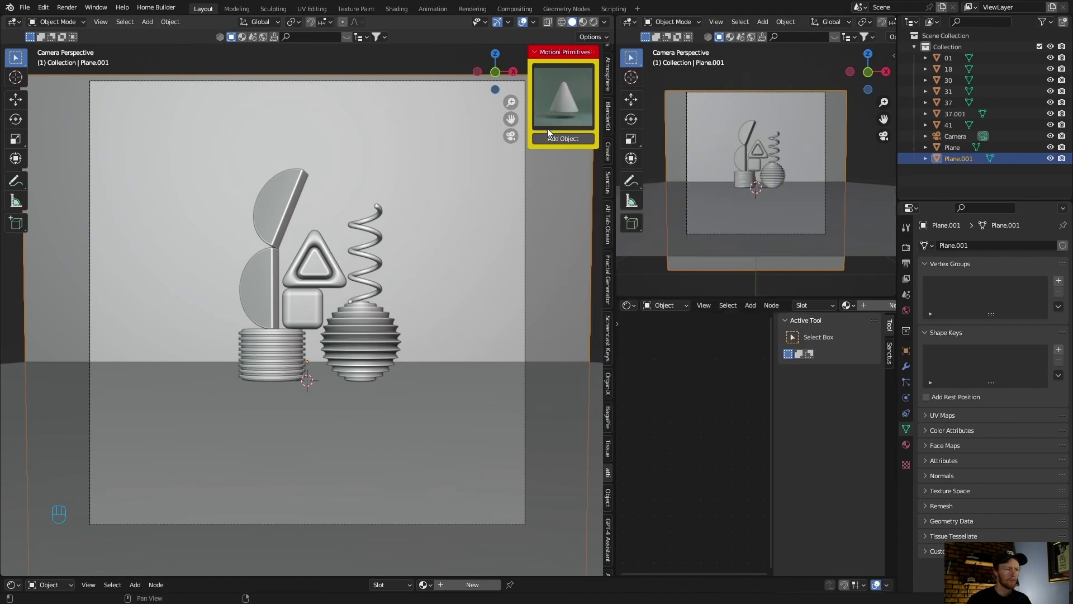
Step: Add the cone, shrink it small and move it above the rounded triangle
{"action": "left_click", "coordinate": [565, 143]}
{"action": "key", "text": "g"}
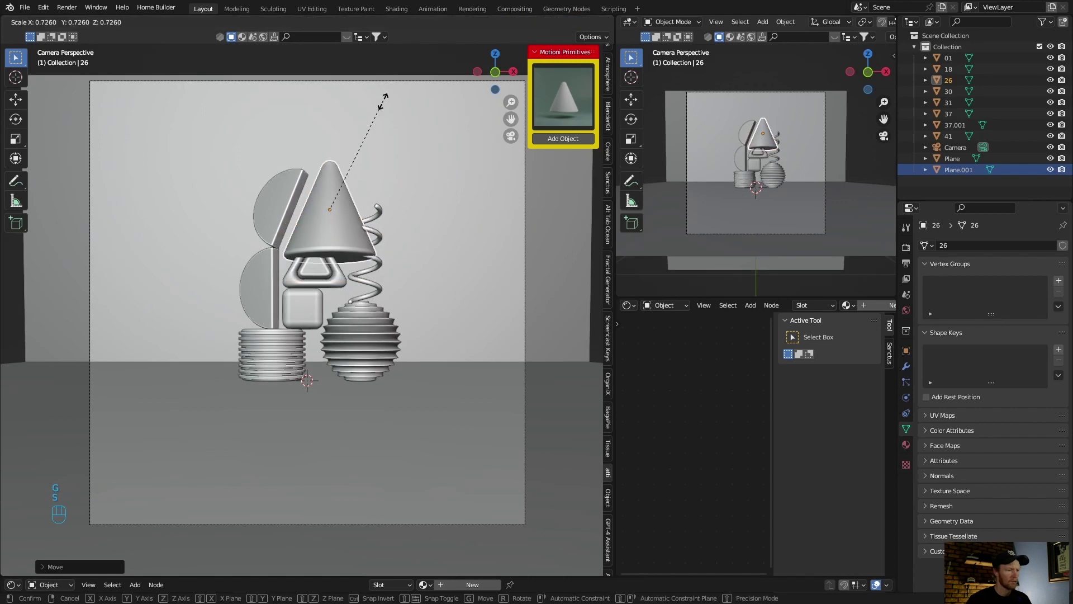
{"action": "key", "text": "s"}
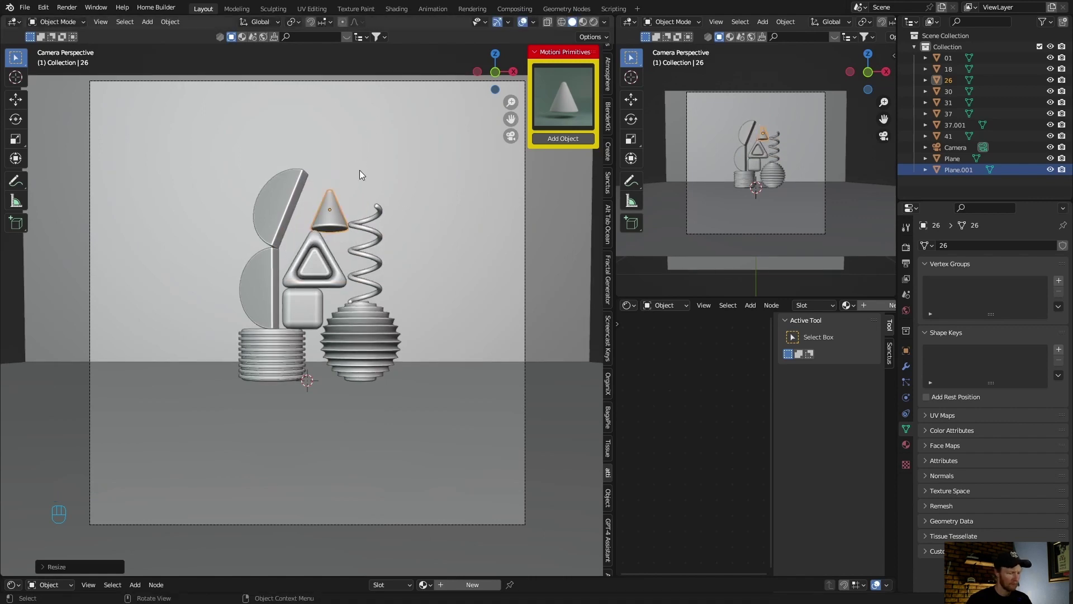
{"action": "key", "text": "g"}
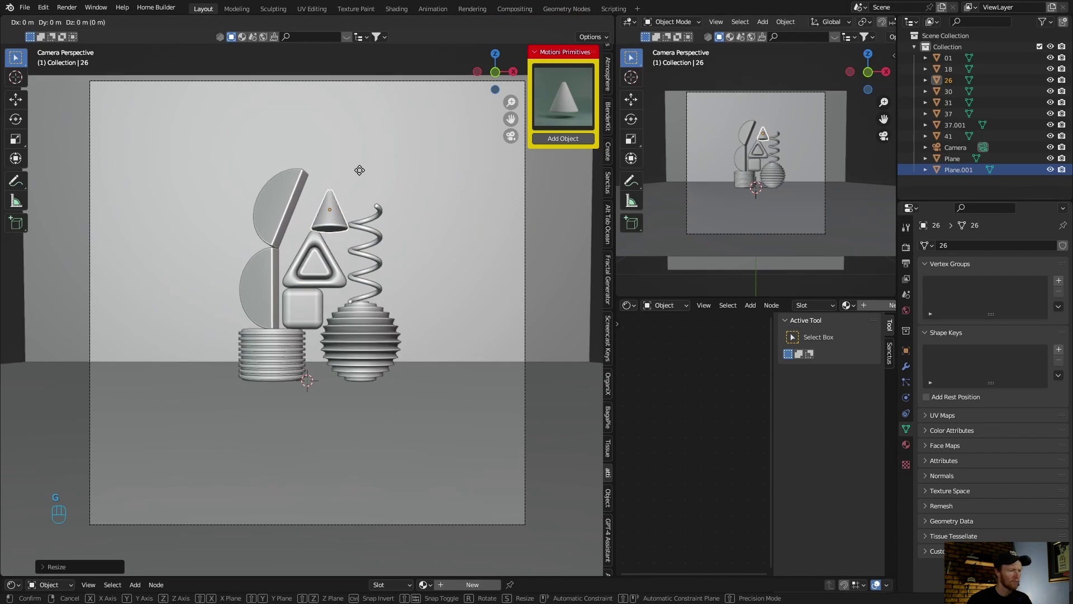
{"action": "left_click", "coordinate": [428, 269]}
Step: Rotate the cone so it perches tilted at an angle on the triangle
{"action": "left_click", "coordinate": [325, 217]}
{"action": "key", "text": "r"}
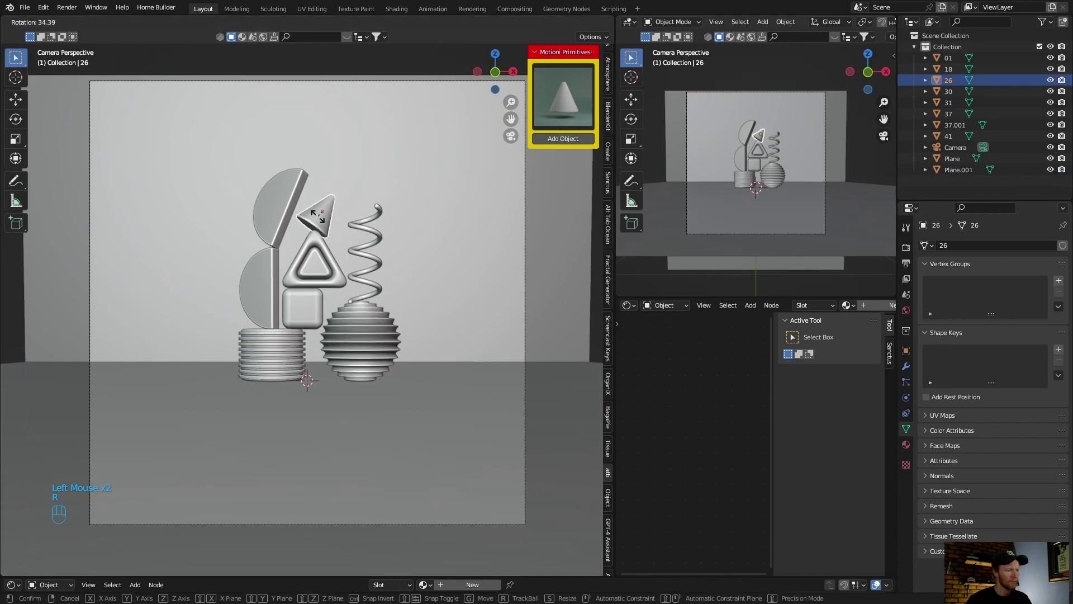
{"action": "left_click", "coordinate": [599, 240]}
{"action": "scroll", "scroll_direction": "up", "scroll_amount": 3}
{"action": "scroll", "scroll_direction": "down", "scroll_amount": 3}
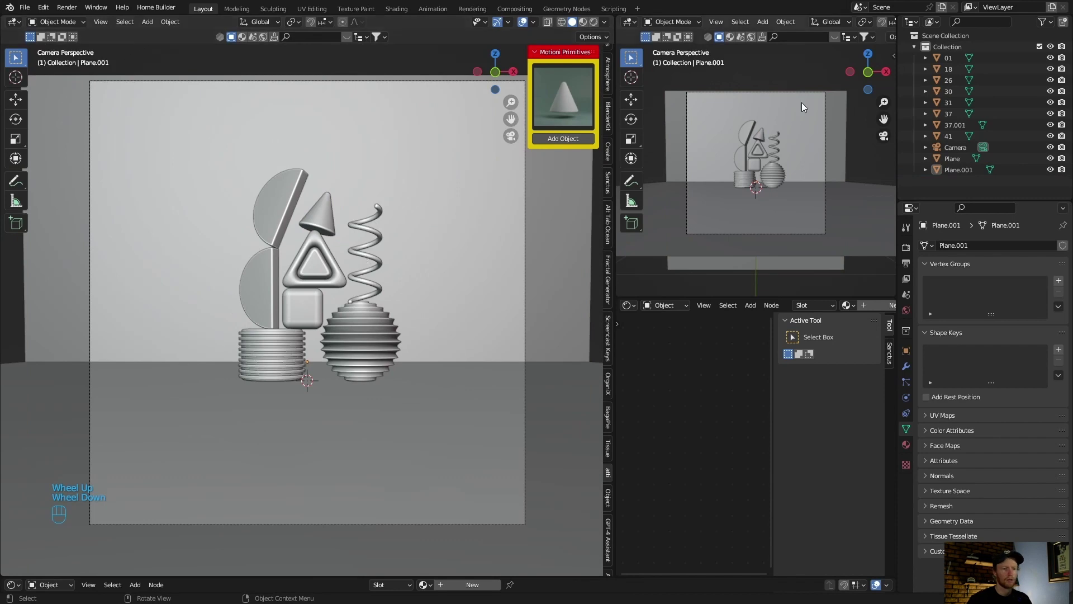
Step: Select the Camera in the Outliner to bring up its lens settings
{"action": "left_click", "coordinate": [953, 158]}
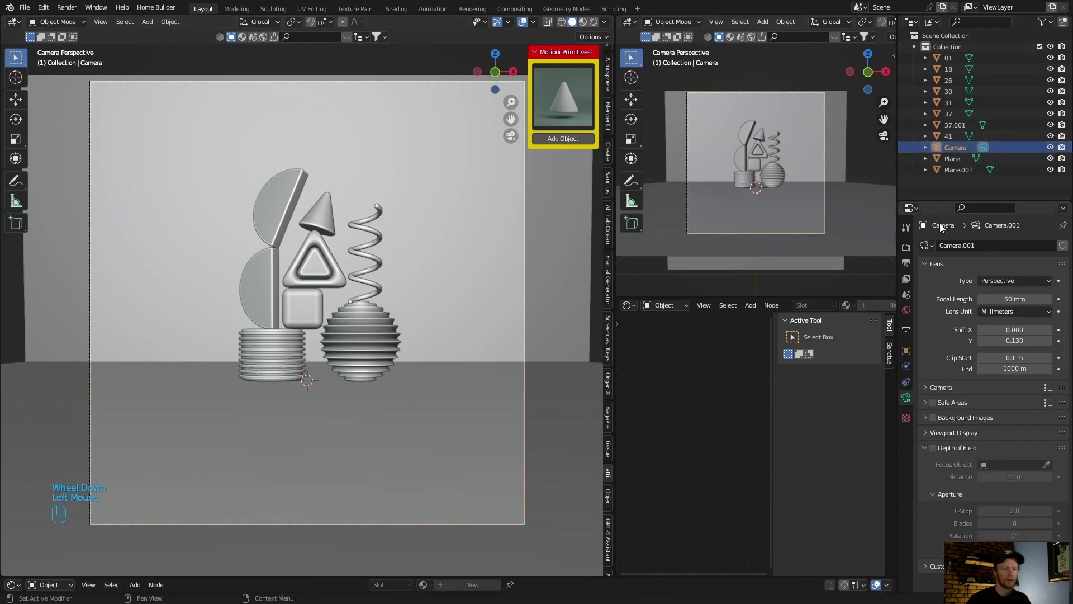
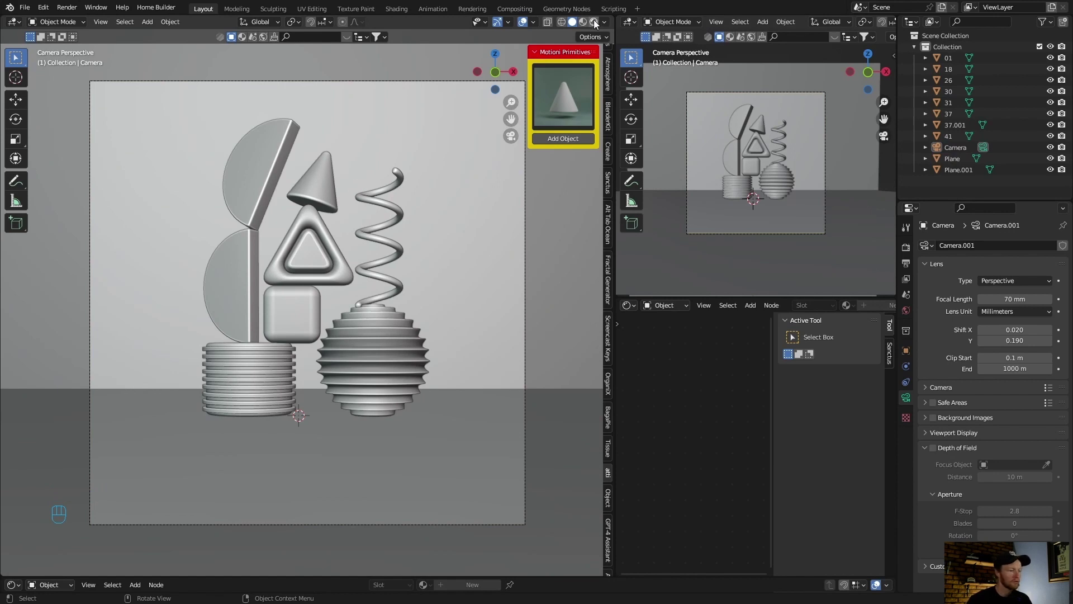
Step: Enable the Lighting: Tri-lighting add-on in Preferences > Add-ons and close Preferences
{"action": "left_click", "coordinate": [597, 22]}
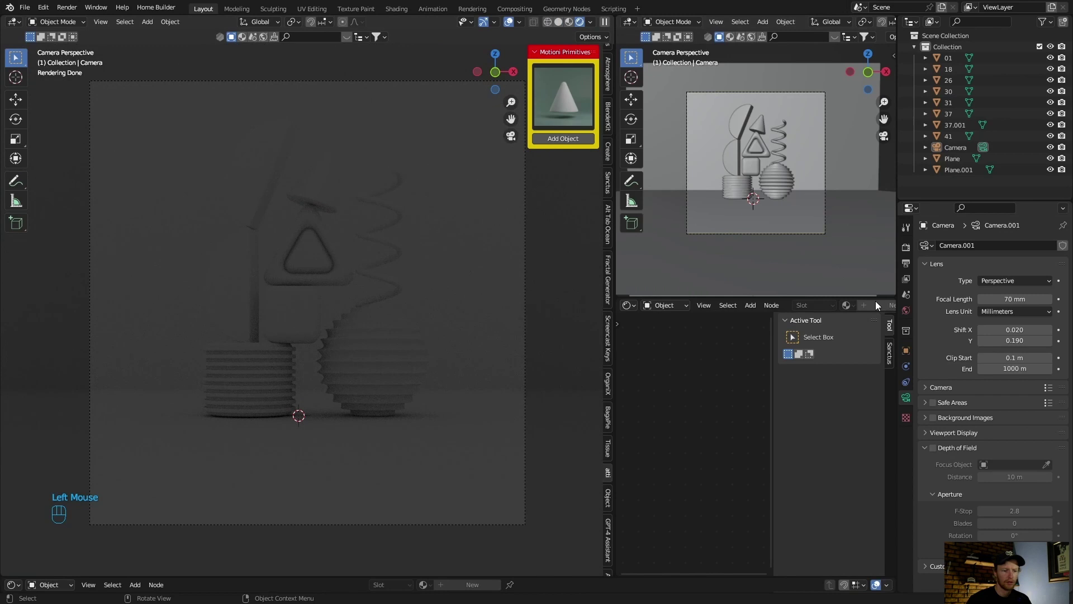
{"action": "left_click", "coordinate": [908, 314]}
{"action": "left_click", "coordinate": [1011, 320]}
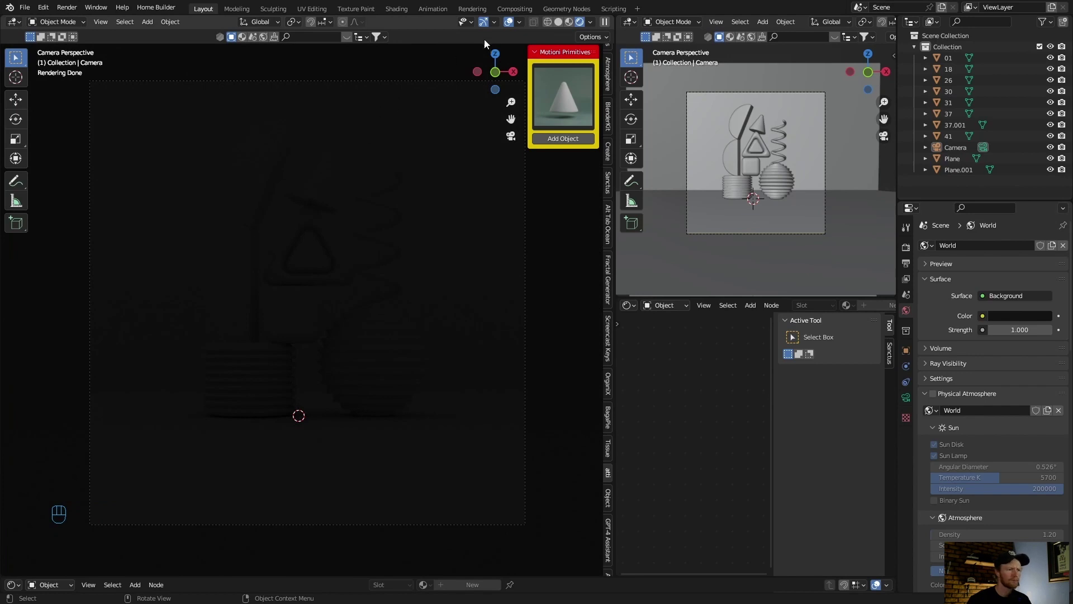
{"action": "left_click", "coordinate": [558, 27]}
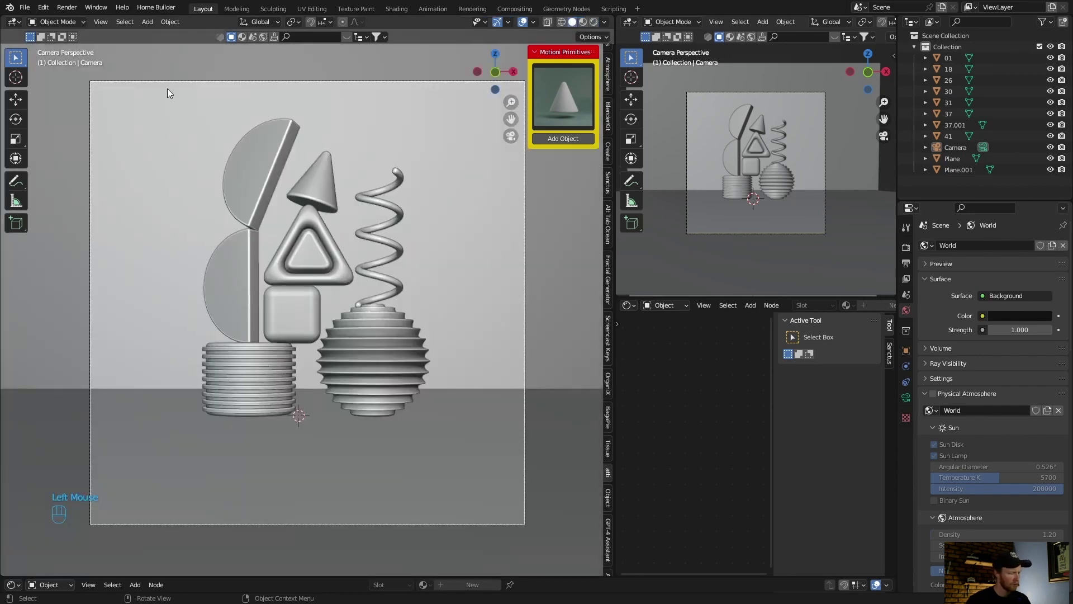
{"action": "left_click_drag", "start_coordinate": [49, 12], "coordinate": [74, 174]}
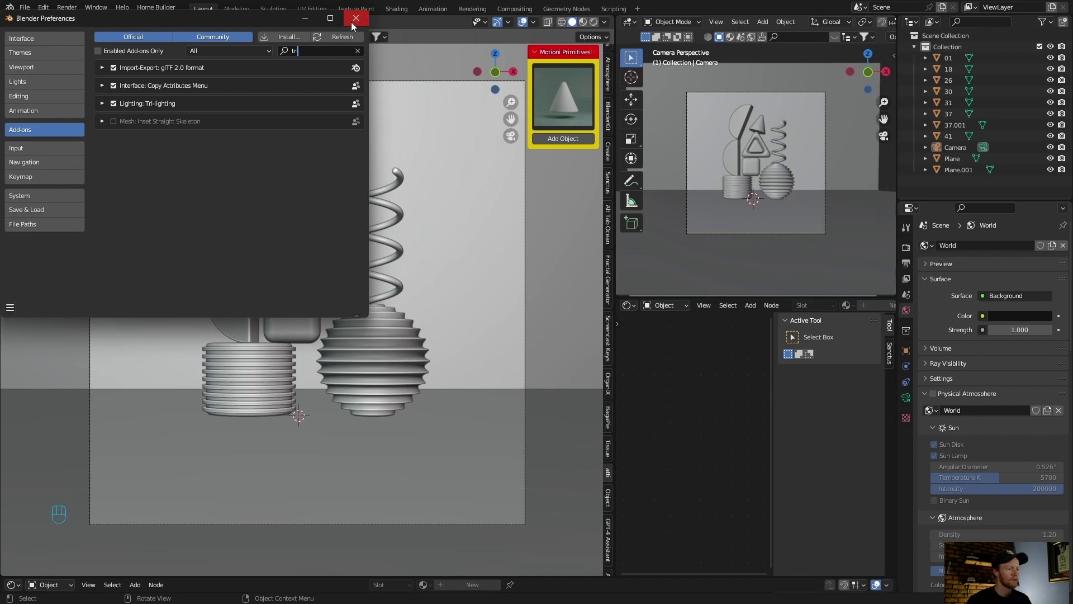
{"action": "left_click", "coordinate": [306, 314]}
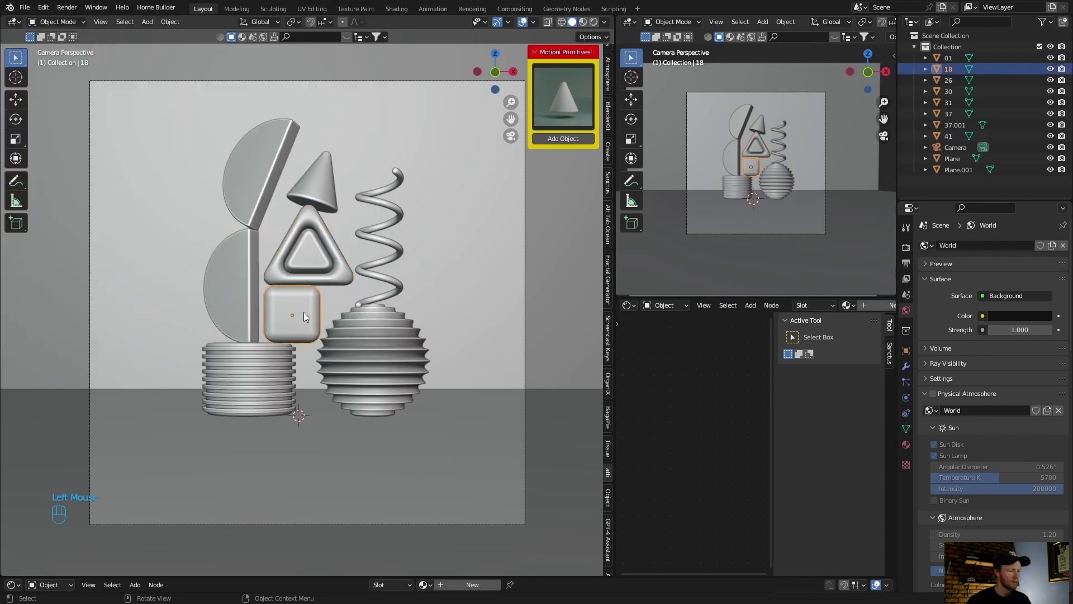
Step: Add a Tri-Lighting rig via Shift+A, preview it in Rendered shading and select the TriLamp Key
{"action": "key", "text": "shift+a"}
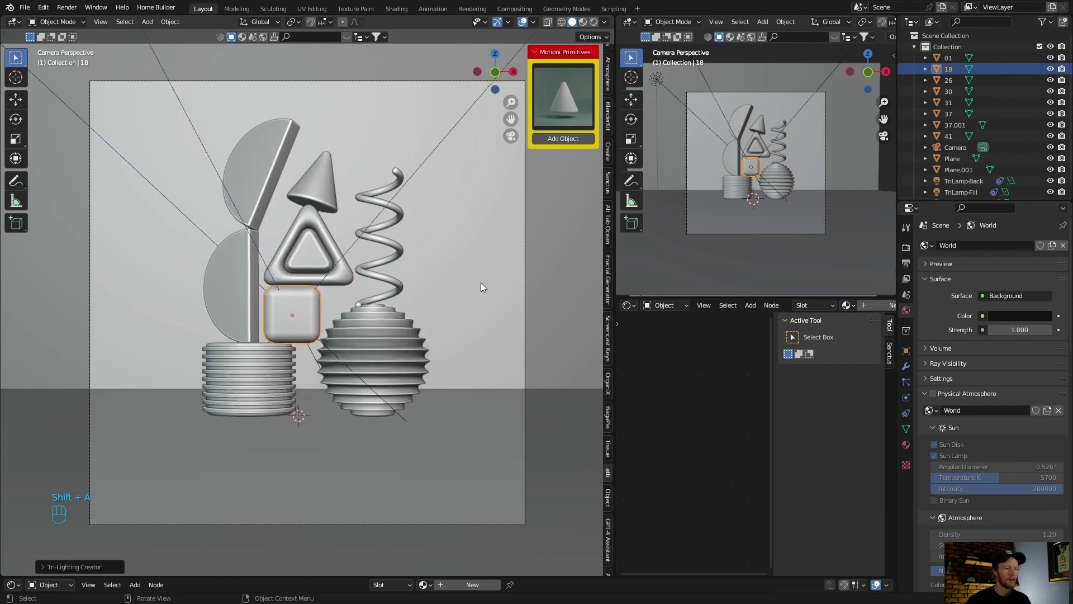
{"action": "left_click", "coordinate": [595, 25]}
{"action": "scroll", "scroll_direction": "down", "scroll_amount": 3}
{"action": "scroll", "scroll_direction": "down", "scroll_amount": 3}
{"action": "left_click", "coordinate": [966, 192]}
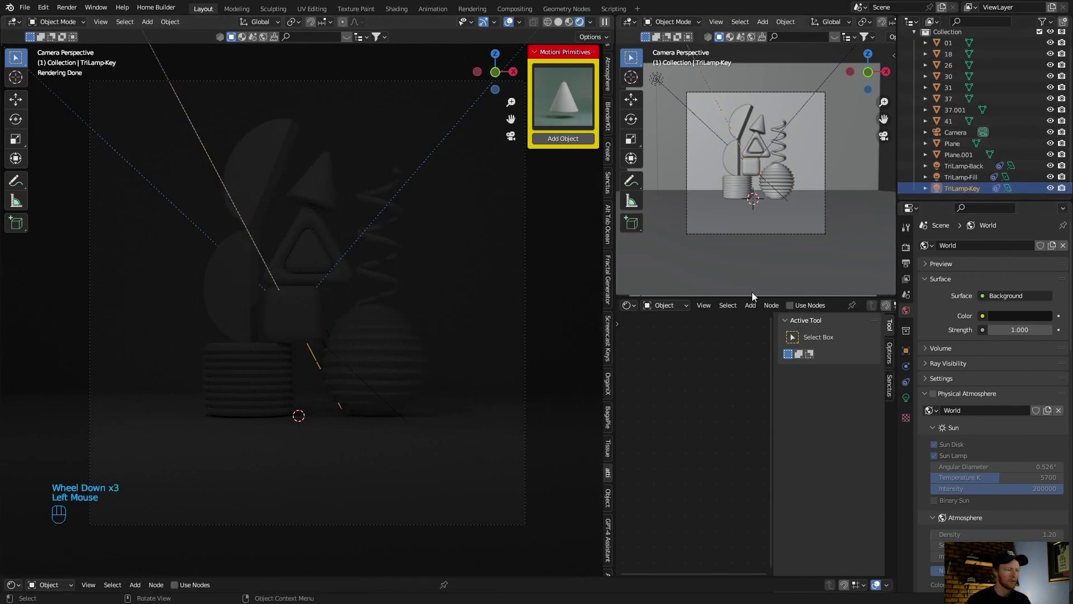
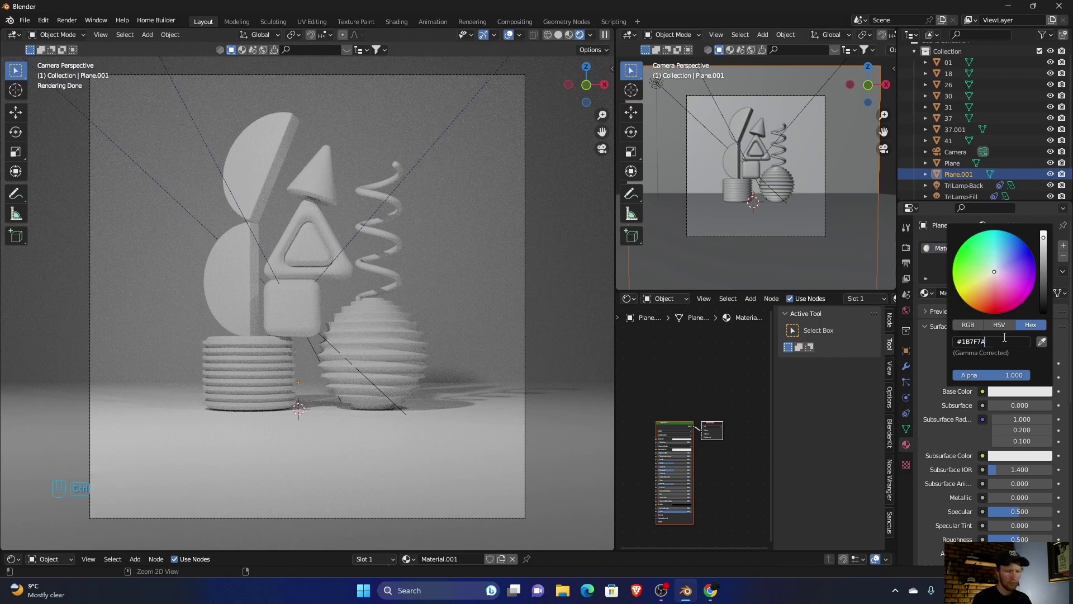
Step: Paste hex 1B7F7A into the backdrop plane's Base Color
{"action": "middle_click", "coordinate": [1007, 340]}
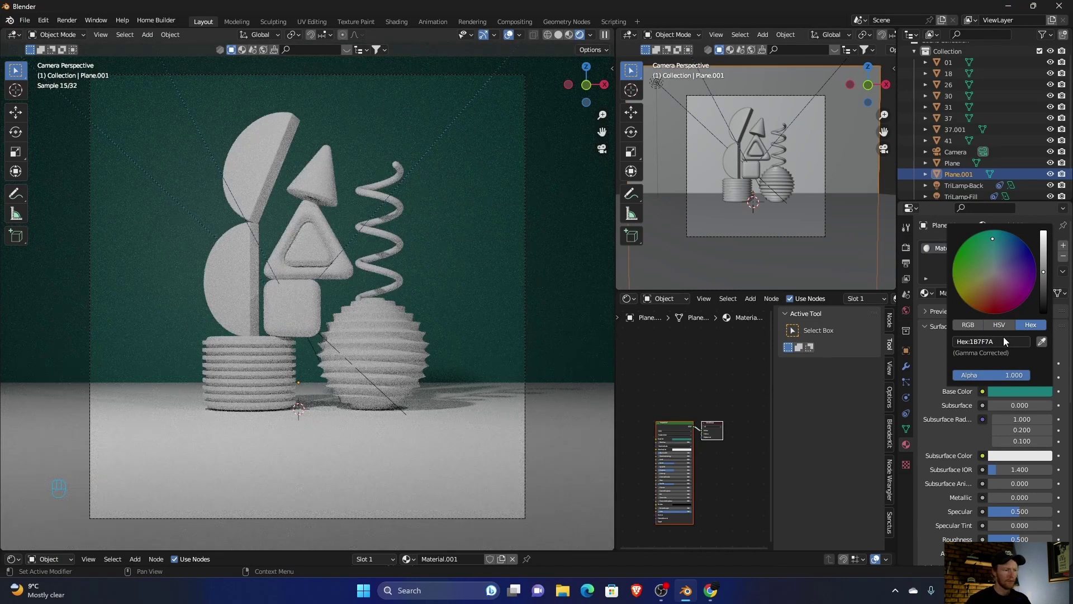
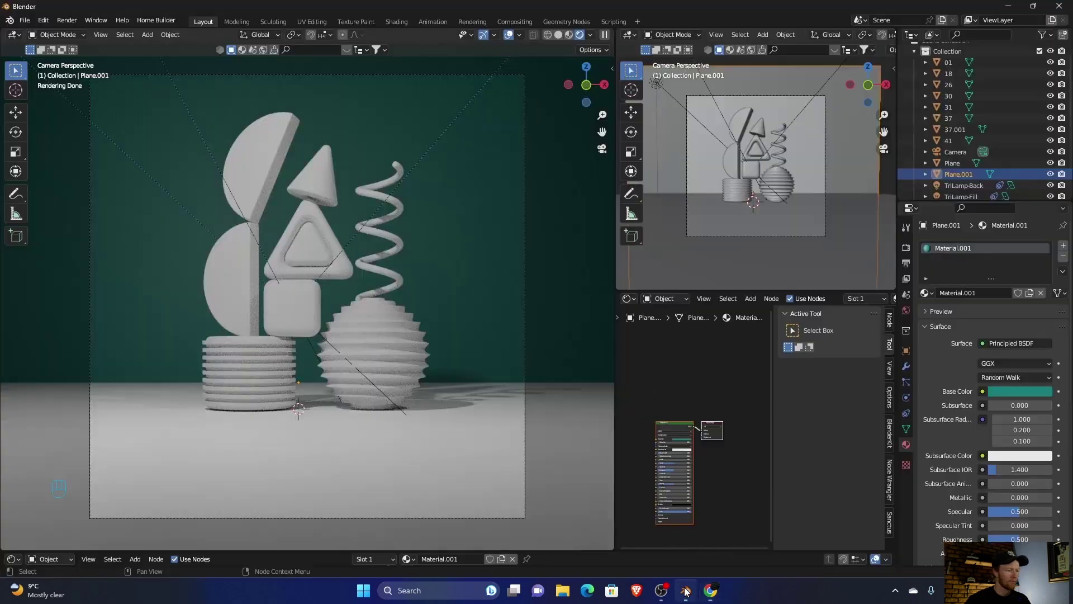
Step: Give the ribbed cylinder stack a new material with peach Base Color #F2CDAC
{"action": "left_click", "coordinate": [249, 381]}
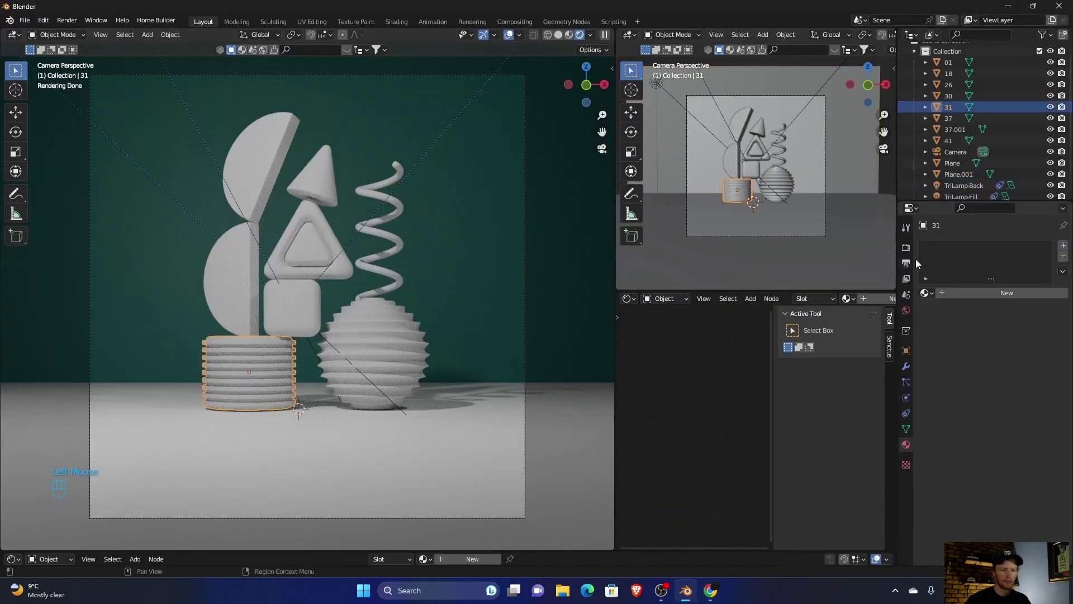
{"action": "left_click", "coordinate": [988, 291]}
{"action": "left_click_drag", "start_coordinate": [980, 342], "coordinate": [986, 376]}
{"action": "left_click", "coordinate": [1009, 399]}
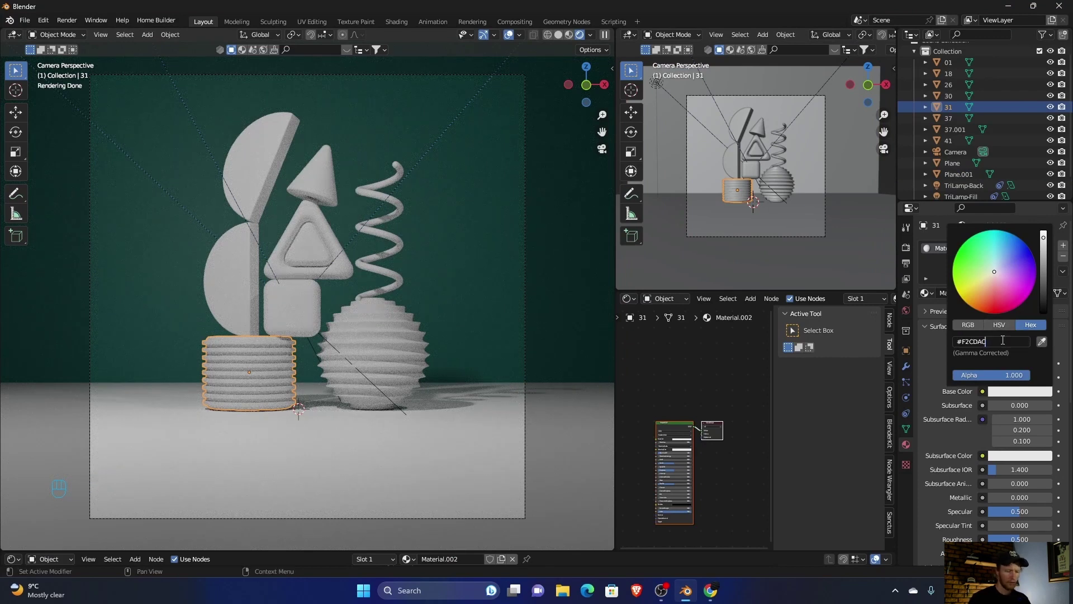
{"action": "middle_click", "coordinate": [1006, 342]}
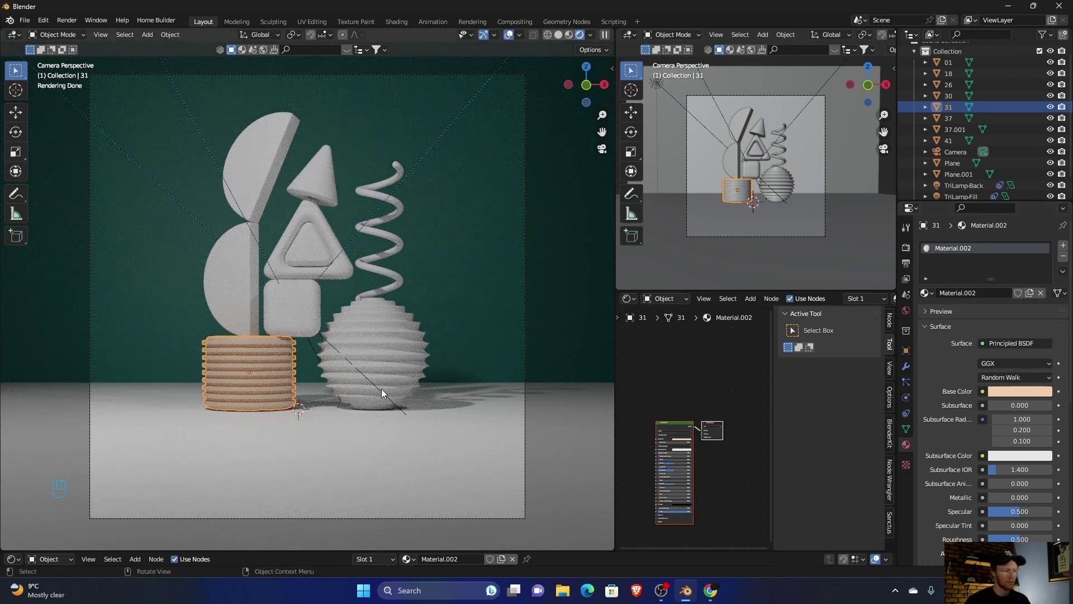
{"action": "left_click", "coordinate": [546, 308]}
Step: Try the cylinder fully metallic, revert it, then give the cone a new material
{"action": "left_click", "coordinate": [264, 376]}
{"action": "left_click_drag", "start_coordinate": [999, 505], "coordinate": [1056, 499]}
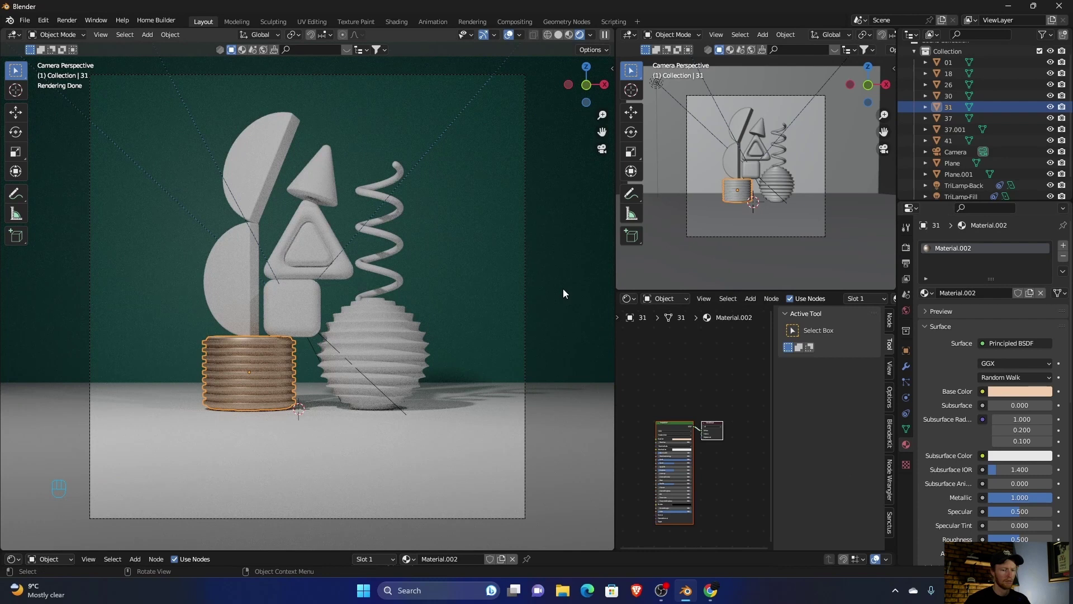
{"action": "left_click", "coordinate": [1027, 500]}
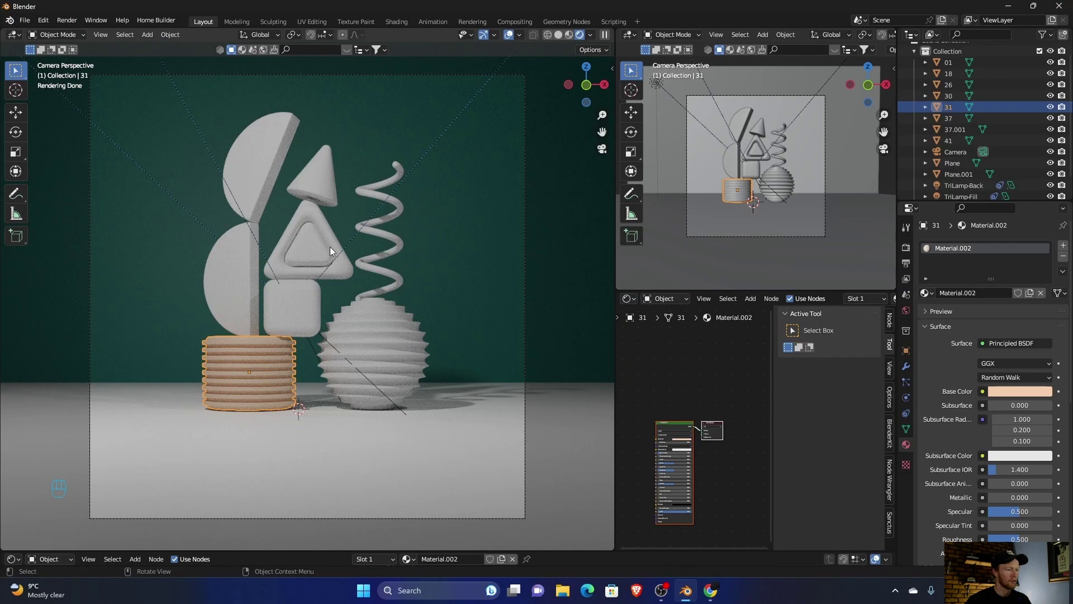
{"action": "left_click", "coordinate": [325, 189]}
{"action": "left_click", "coordinate": [1009, 297]}
Step: Finish the cone's peach colour and colour the lower half-disc bright teal #0897B4
{"action": "left_click", "coordinate": [1017, 398]}
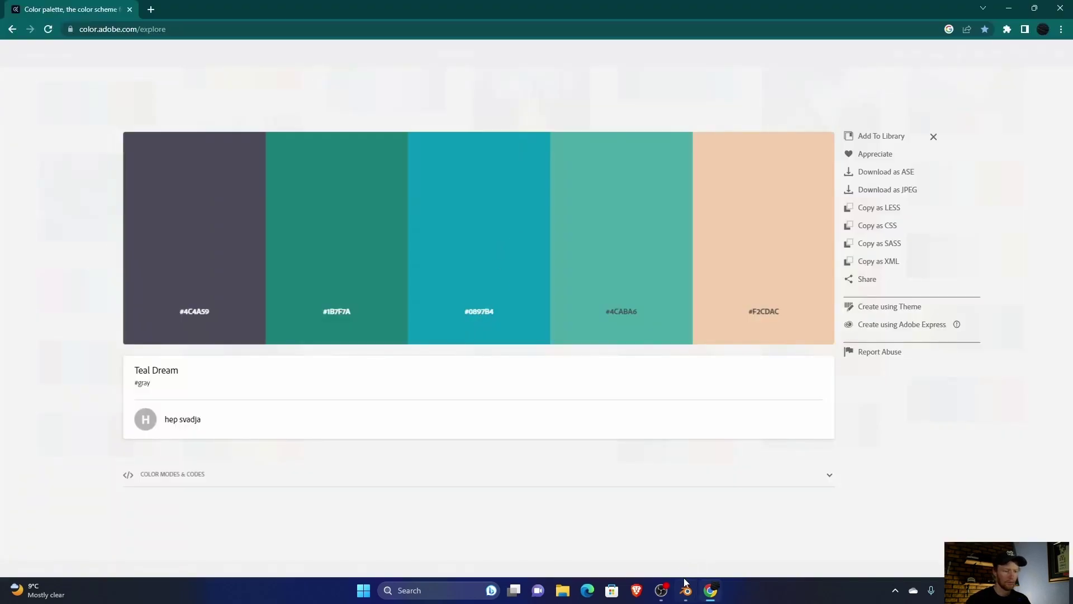
{"action": "left_click", "coordinate": [245, 294]}
{"action": "left_click", "coordinate": [1009, 298]}
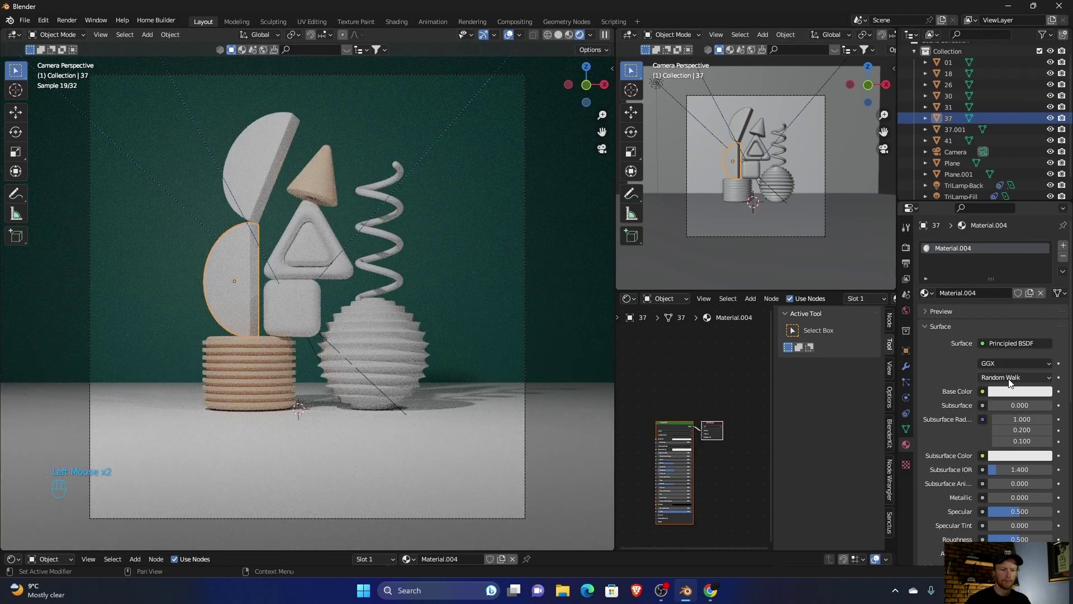
{"action": "left_click", "coordinate": [1021, 392]}
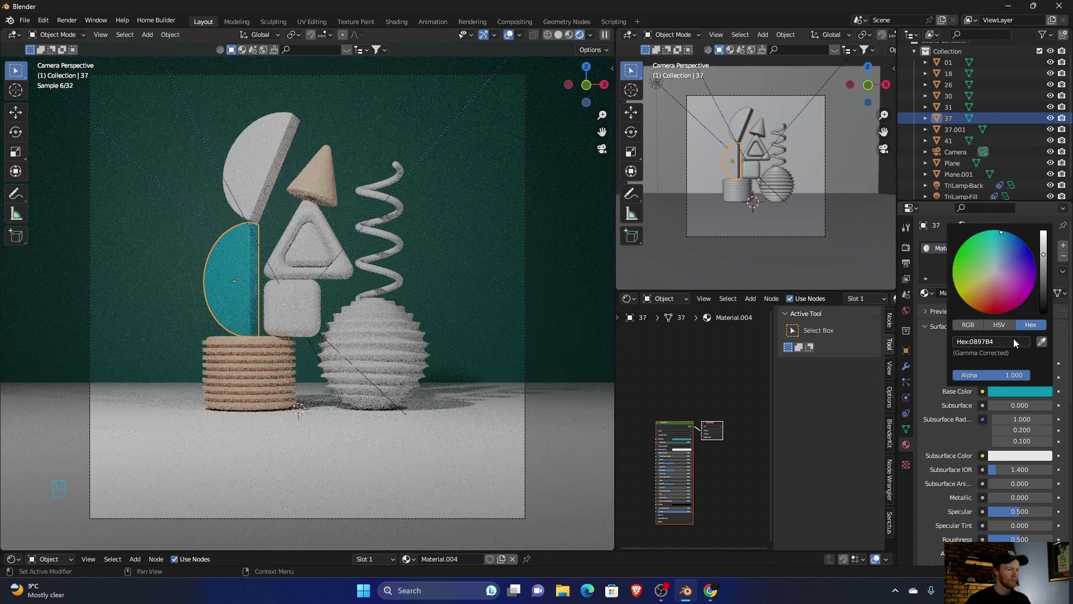
{"action": "left_click", "coordinate": [374, 348]}
Step: Give the ribbed sphere a new material in bright teal #0897B4
{"action": "left_click", "coordinate": [1018, 301]}
{"action": "left_click", "coordinate": [1012, 299]}
{"action": "left_click", "coordinate": [1015, 393]}
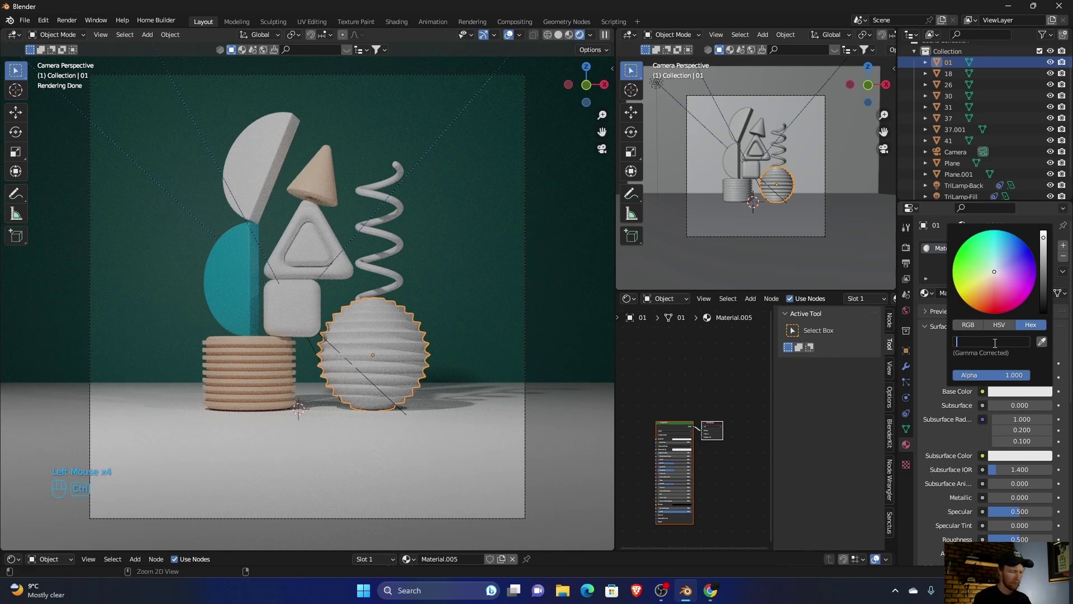
{"action": "middle_click", "coordinate": [998, 345]}
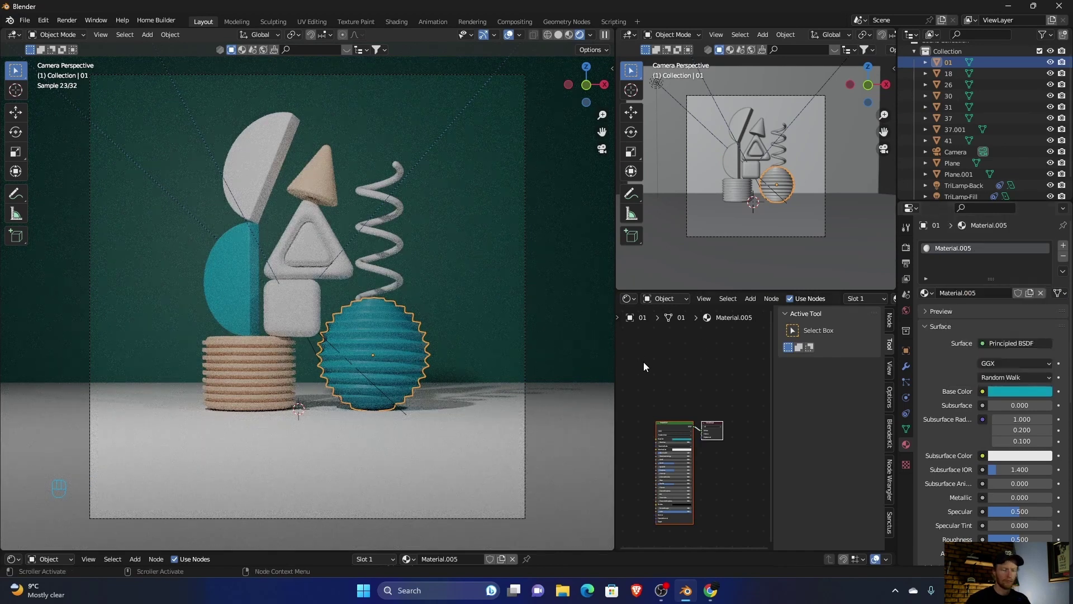
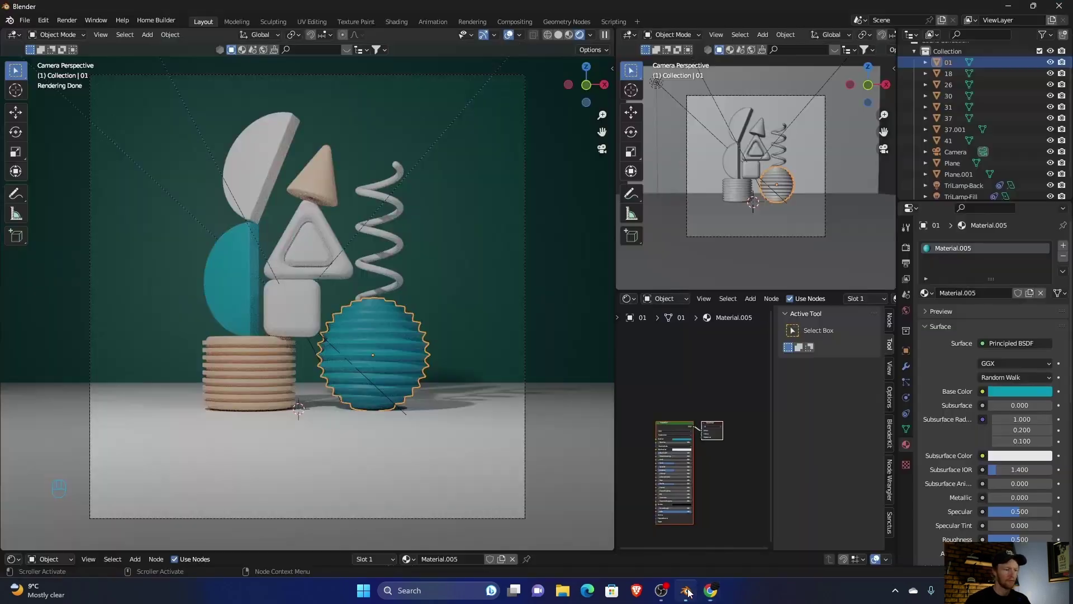
{"action": "left_click", "coordinate": [371, 273]}
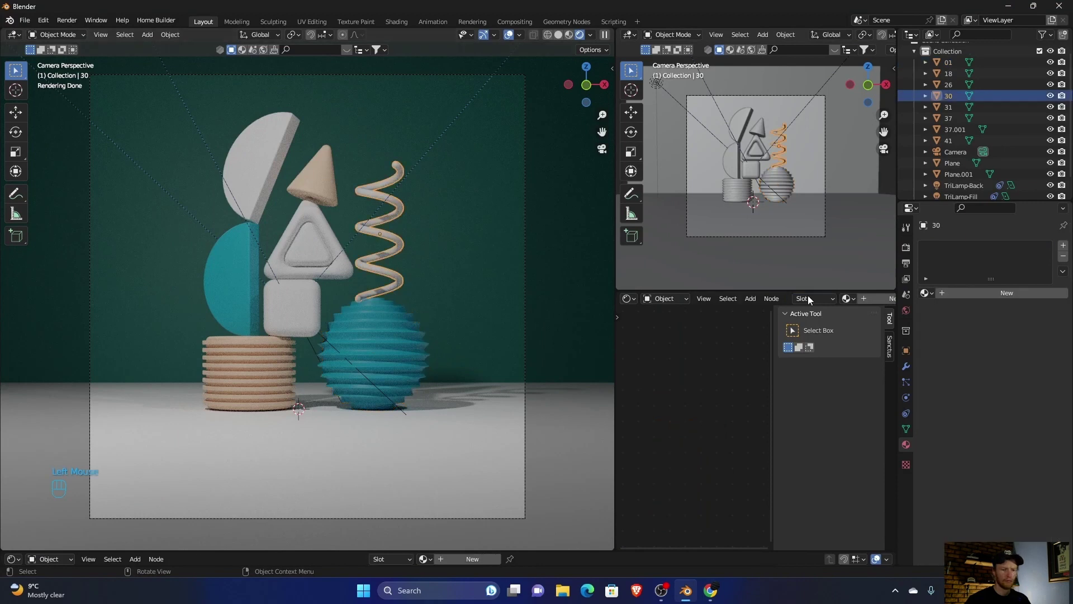
Step: Give the spiral and the rounded cube new materials in light teal #4CABA6
{"action": "left_click", "coordinate": [983, 295]}
{"action": "left_click", "coordinate": [1006, 398]}
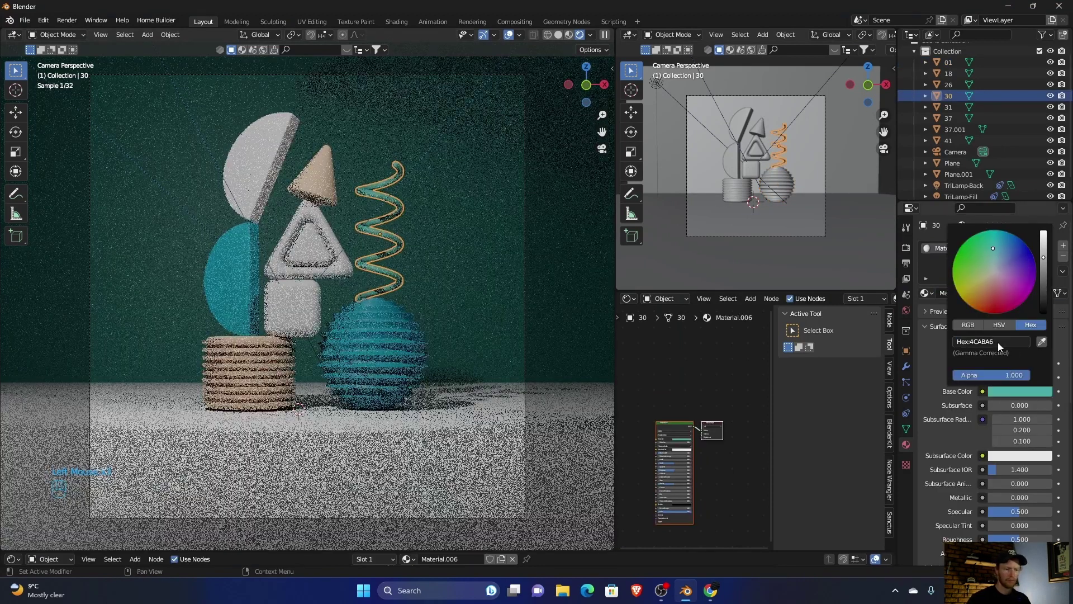
{"action": "left_click", "coordinate": [298, 293]}
{"action": "left_click", "coordinate": [1001, 297]}
Step: Colour the upper half-disc and the triangle frame dark slate #4C4A59
{"action": "left_click", "coordinate": [1007, 400]}
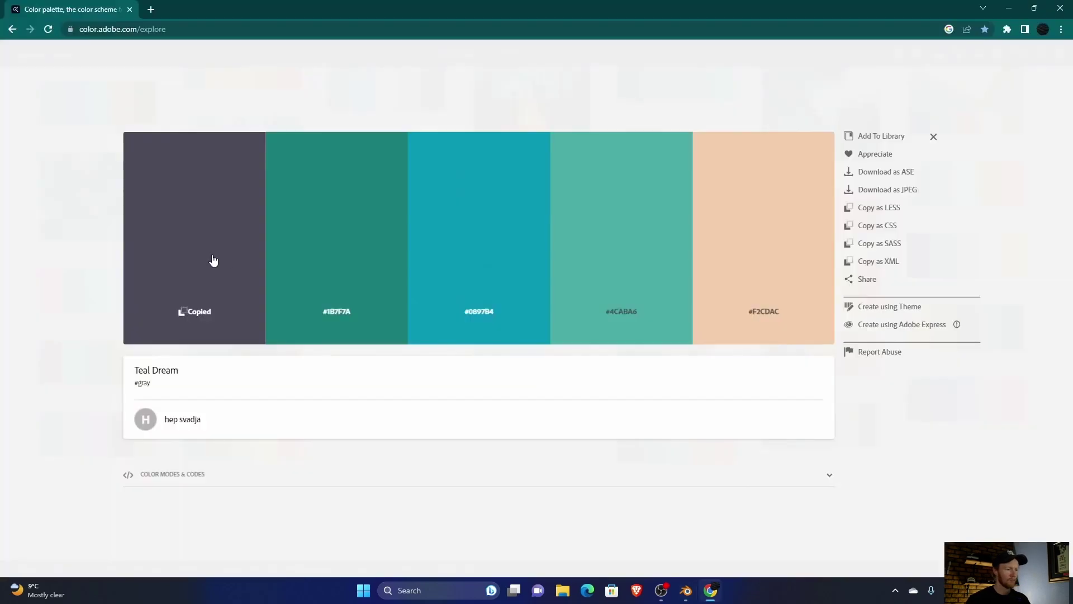
{"action": "left_click", "coordinate": [252, 172]}
{"action": "left_click", "coordinate": [992, 297]}
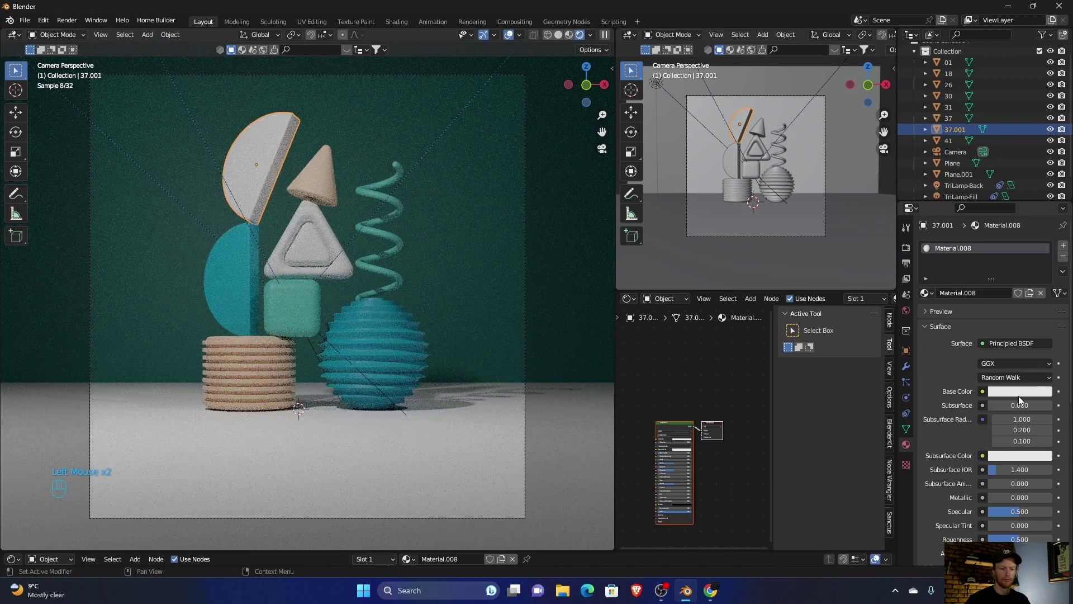
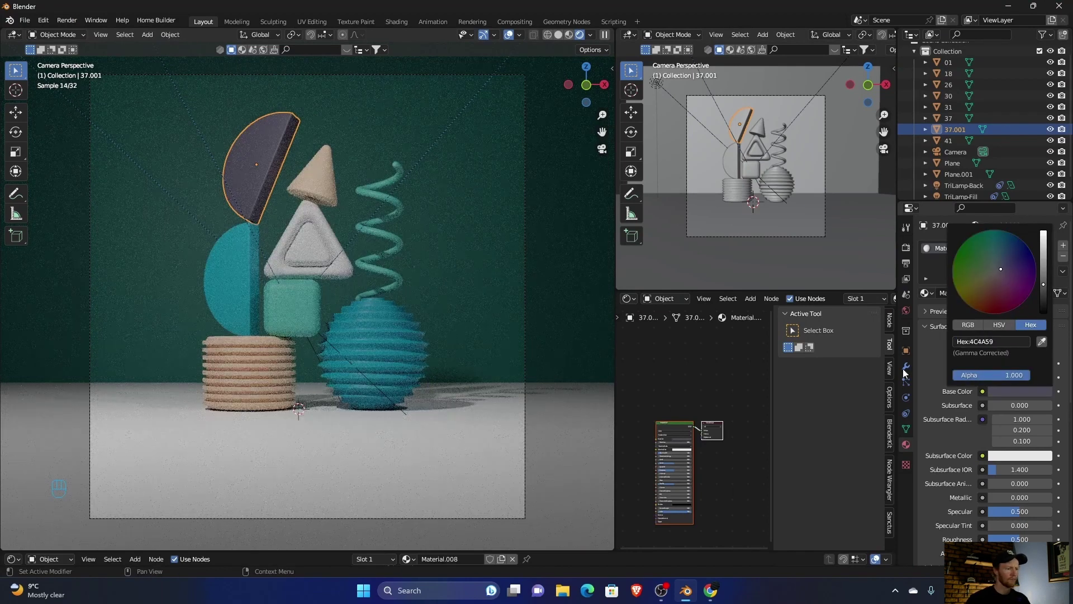
{"action": "left_click", "coordinate": [340, 265]}
{"action": "left_click", "coordinate": [1006, 296]}
{"action": "left_click", "coordinate": [1019, 398]}
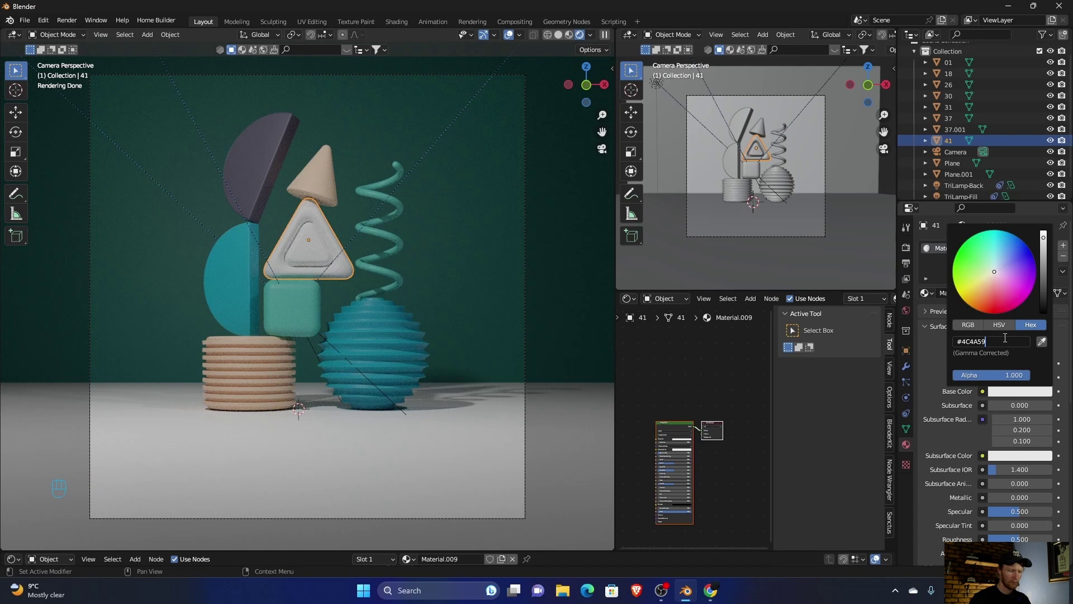
{"action": "left_click", "coordinate": [565, 294]}
{"action": "left_click", "coordinate": [403, 459]}
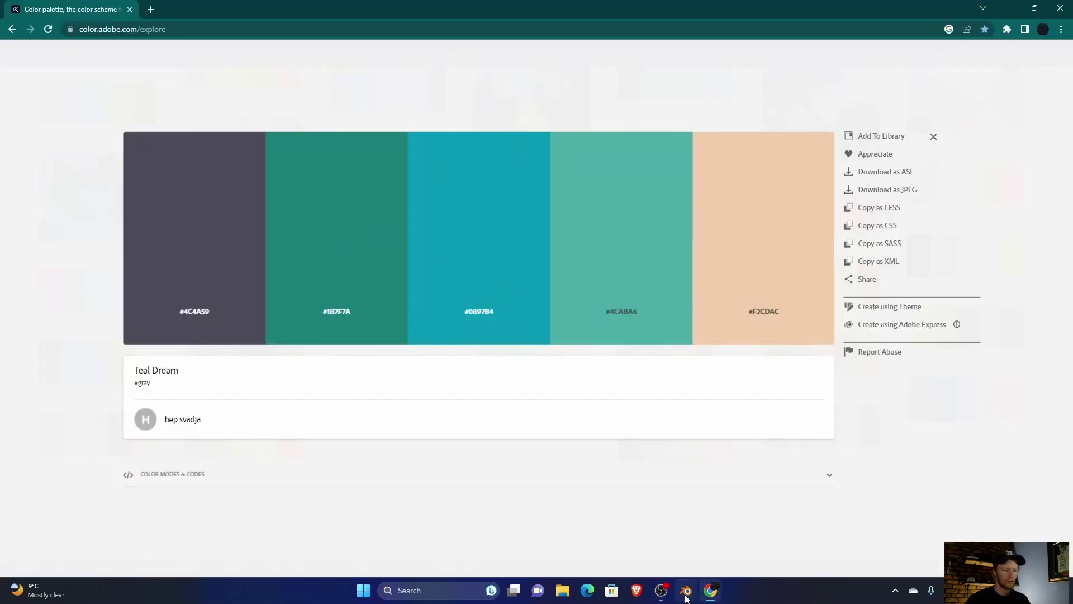
Step: Assign the dark teal #1B7F7A material to the floor plane
{"action": "left_click", "coordinate": [1015, 393]}
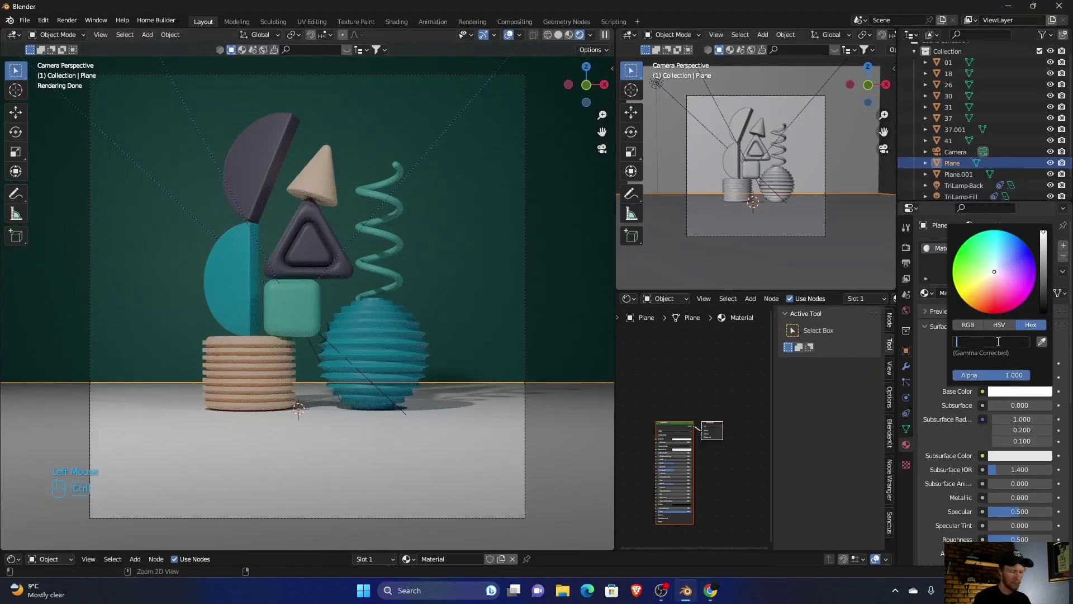
{"action": "left_click", "coordinate": [557, 266]}
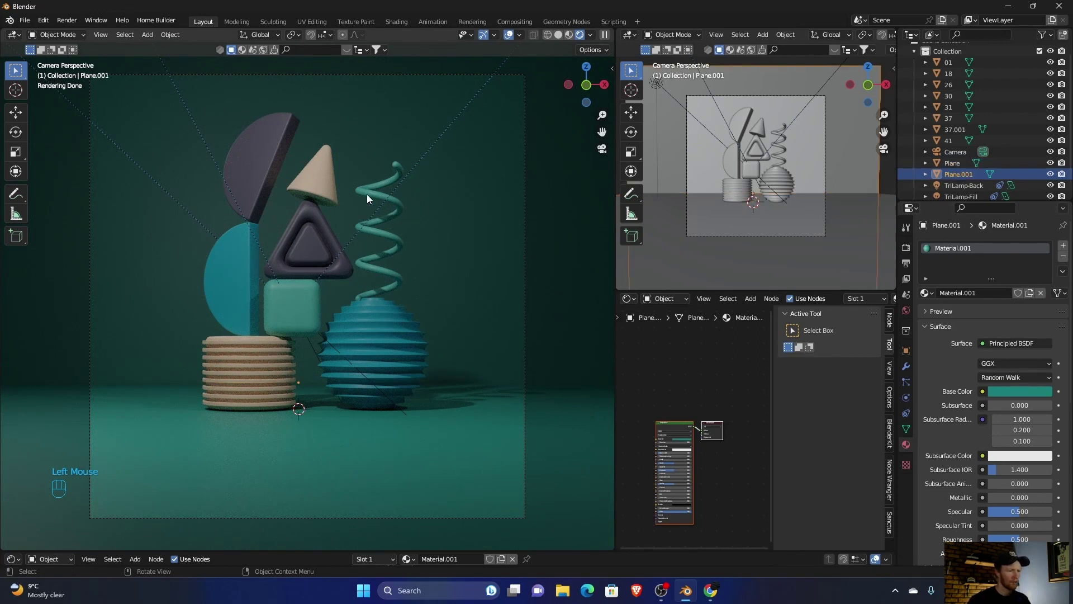
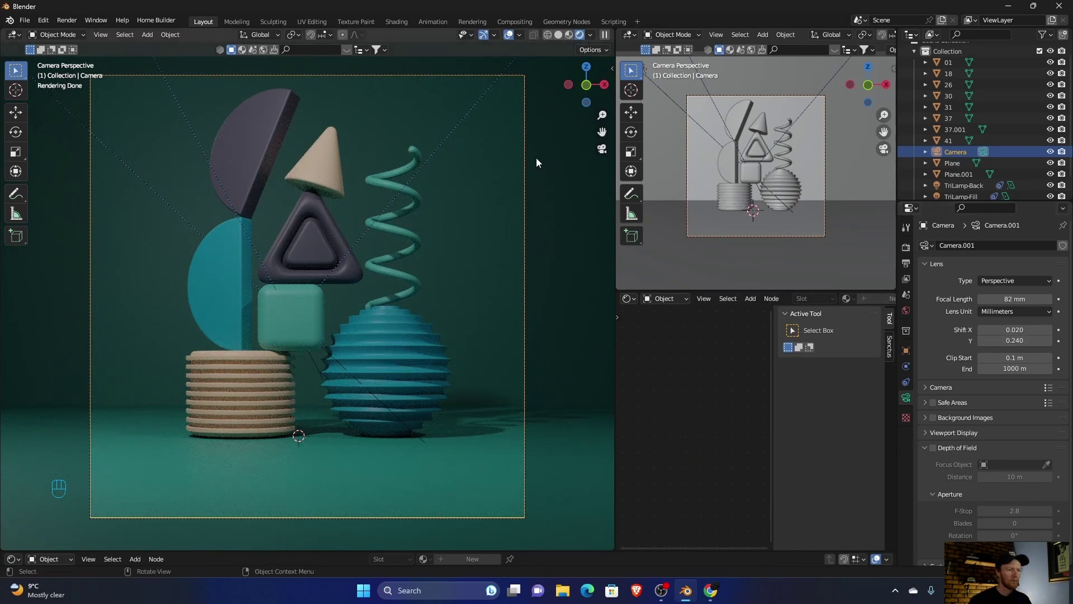
Step: Hide the viewport overlays to see the 82 mm, 0.24-shift camera framing cleanly
{"action": "left_click", "coordinate": [509, 40]}
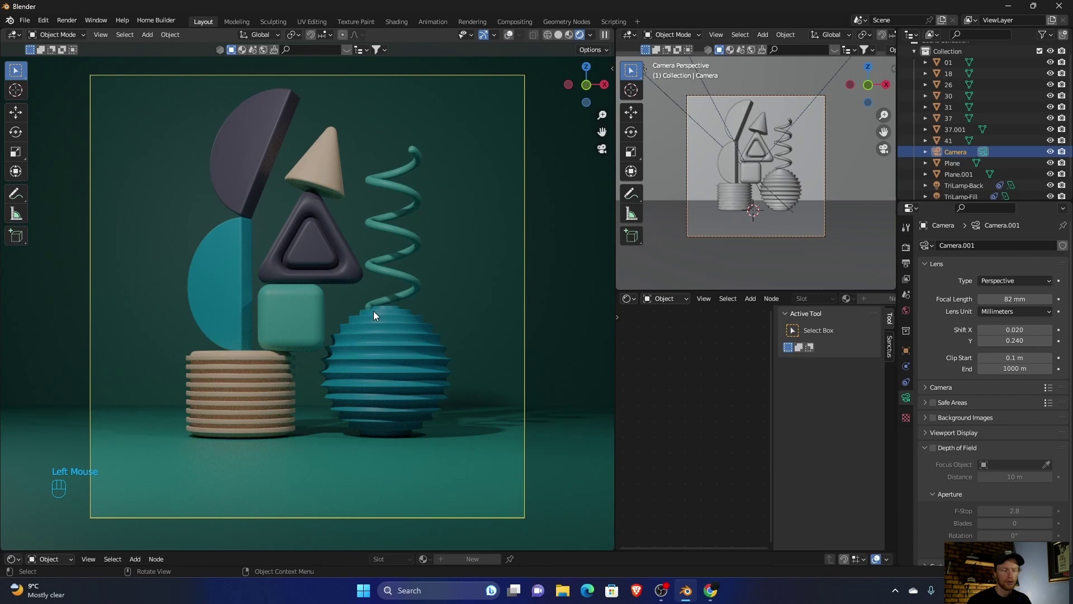